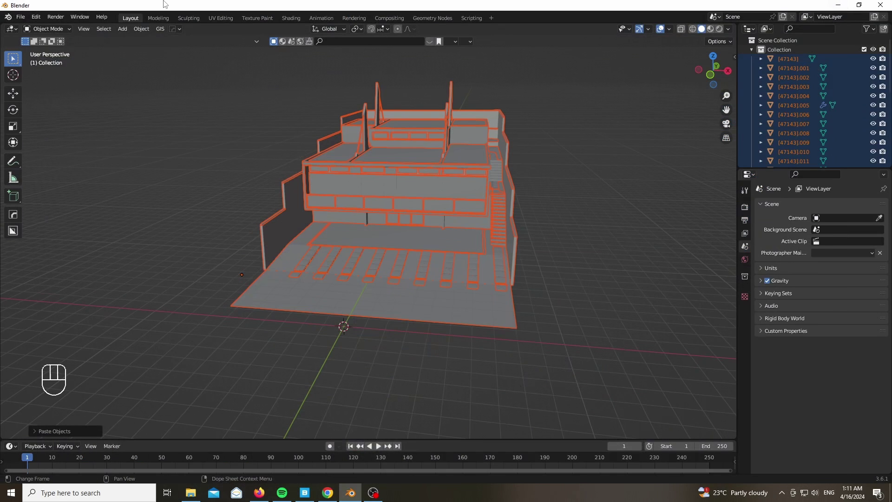
- Show the house in Material Preview shading and isolate the concrete walls in local view
{"action": "left_click_drag", "start_coordinate": [24, 18], "coordinate": [219, 387]}
{"action": "left_click_drag", "start_coordinate": [219, 388], "coordinate": [714, 70]}
{"action": "key", "text": "z"}
{"action": "left_click_drag", "start_coordinate": [714, 70], "coordinate": [473, 193]}
{"action": "key", "text": "KP_Divide"}
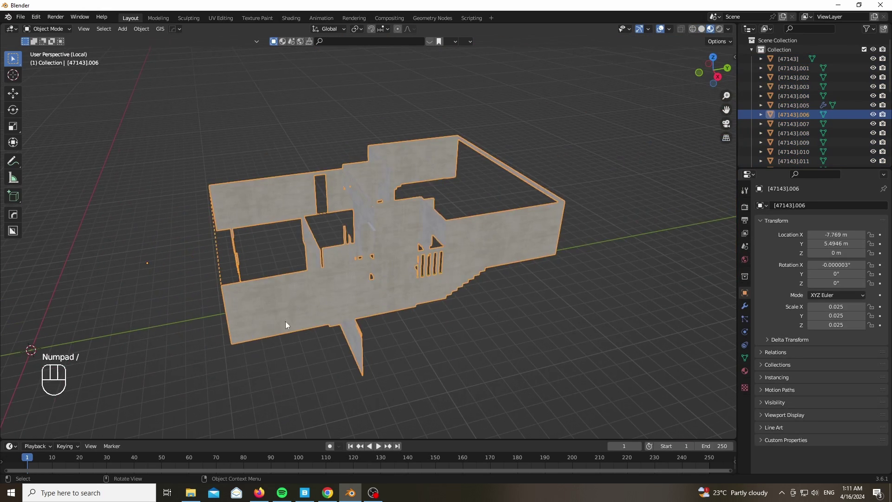
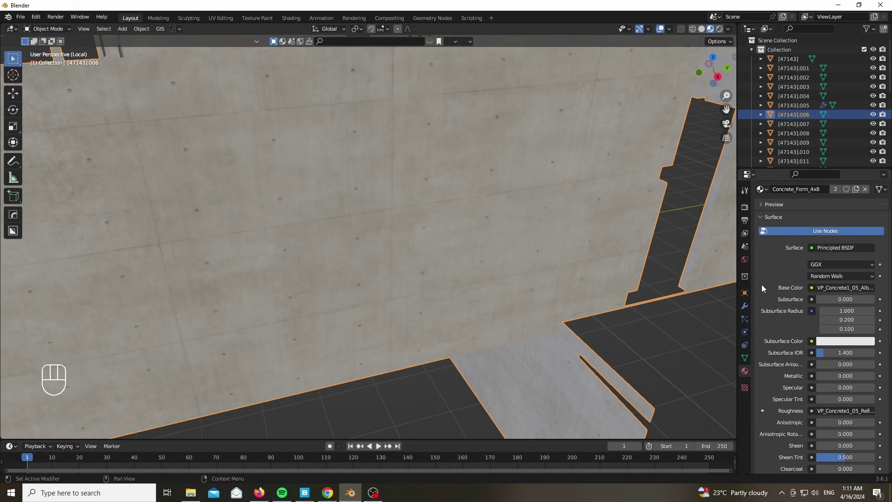
- Review the concrete wall material and expand its Normal Map input settings
{"action": "left_click_drag", "start_coordinate": [767, 289], "coordinate": [814, 333]}
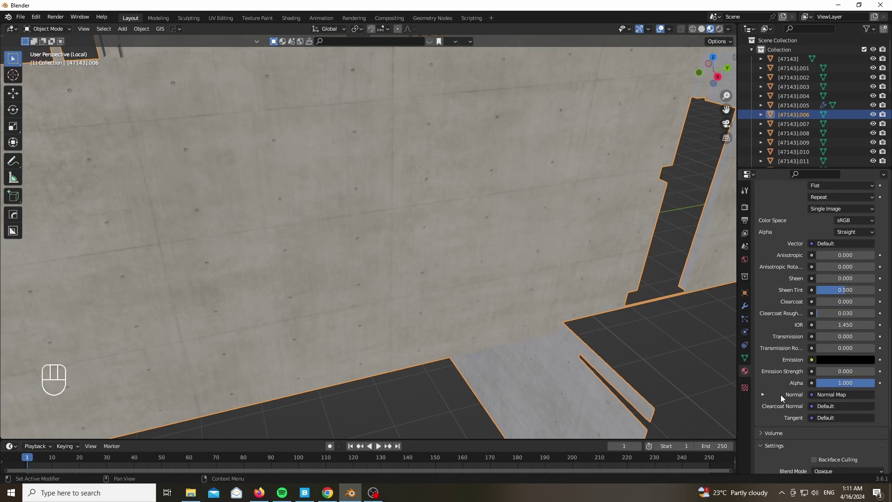
{"action": "left_click", "coordinate": [765, 396]}
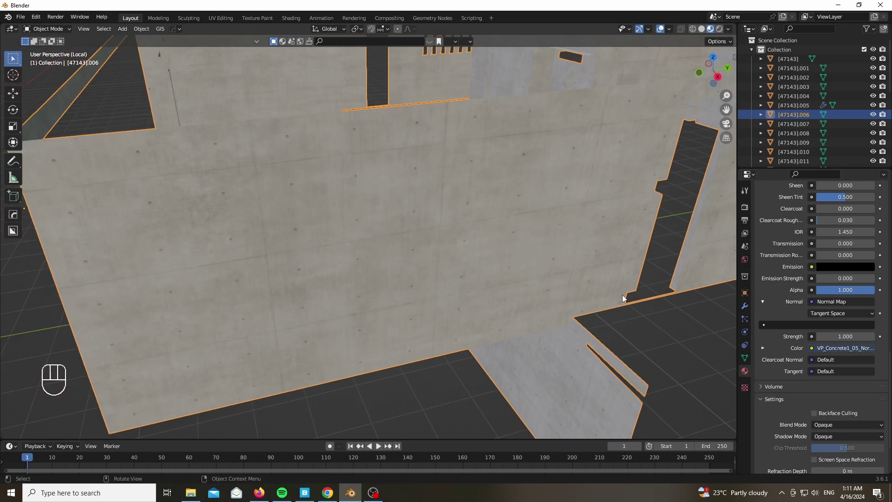
- Return to the full scene, select the window glass panels and isolate them in local view
{"action": "key", "text": "KP_Divide"}
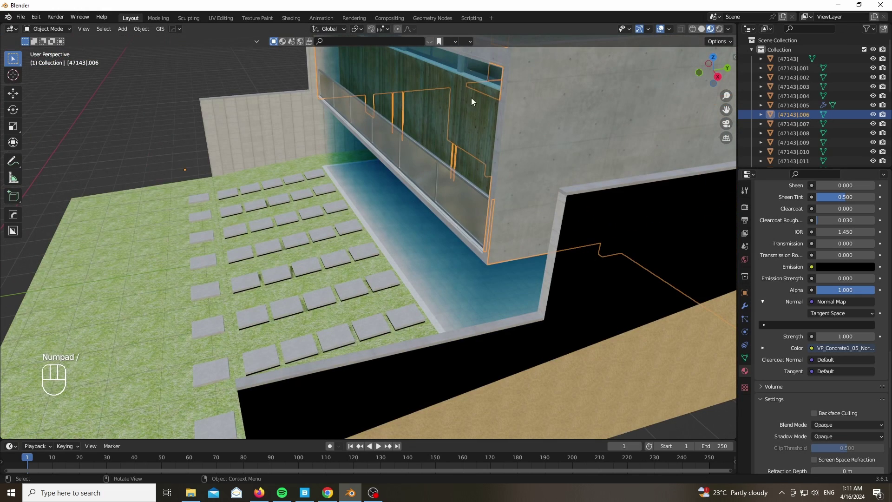
{"action": "left_click", "coordinate": [723, 74]}
{"action": "left_click_drag", "start_coordinate": [536, 205], "coordinate": [388, 75]}
{"action": "key", "text": "KP_Divide"}
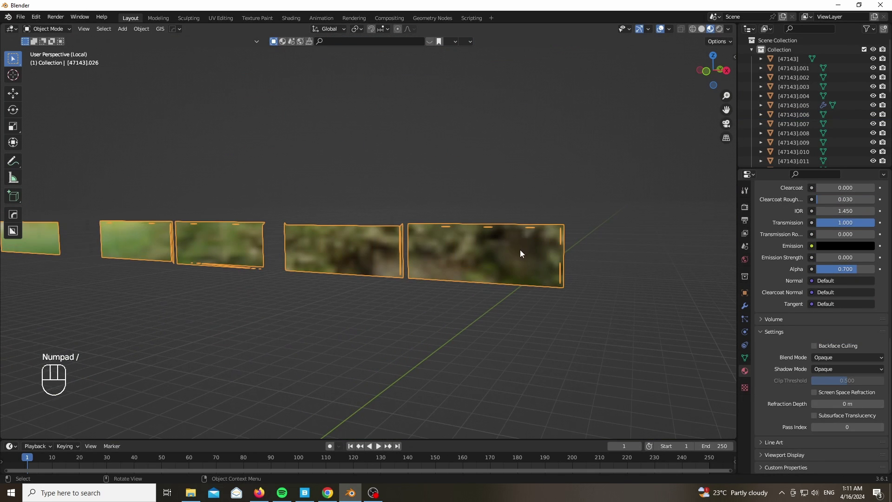
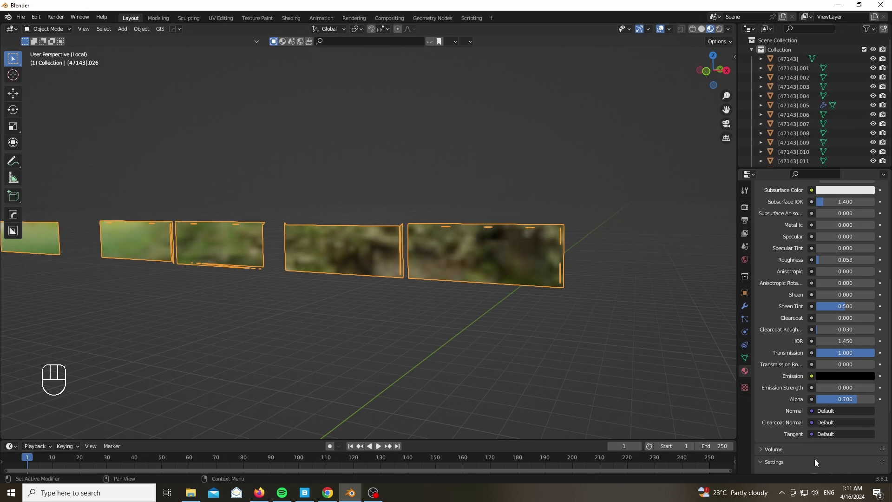
- Check the glass material in wireframe and textured shading, then restore the full scene
{"action": "key", "text": "z"}
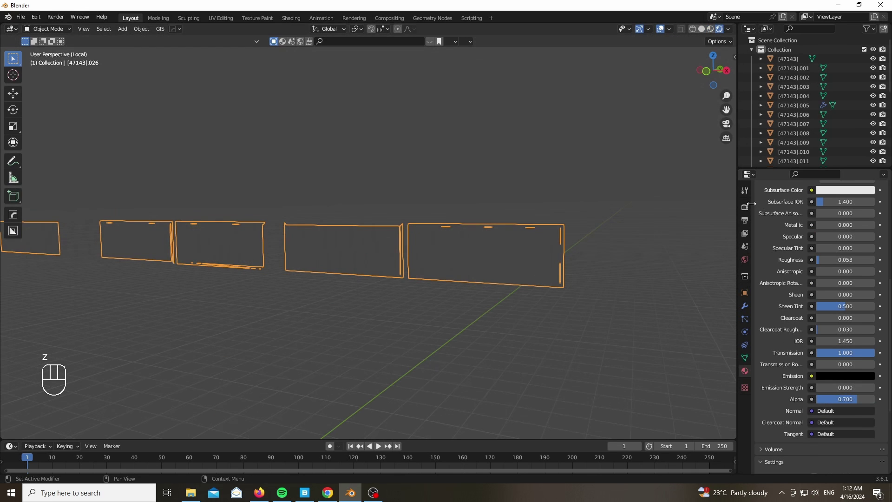
{"action": "key", "text": "z"}
{"action": "key", "text": "z"}
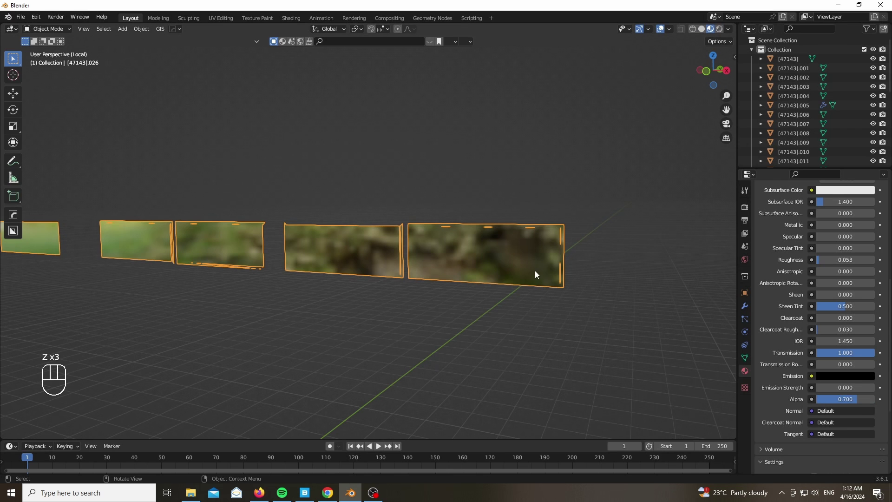
{"action": "key", "text": "KP_Divide"}
- Select the wooden cladding and link its Cladding_Siding_Tan texture to the Roughness input
{"action": "left_click", "coordinate": [512, 83]}
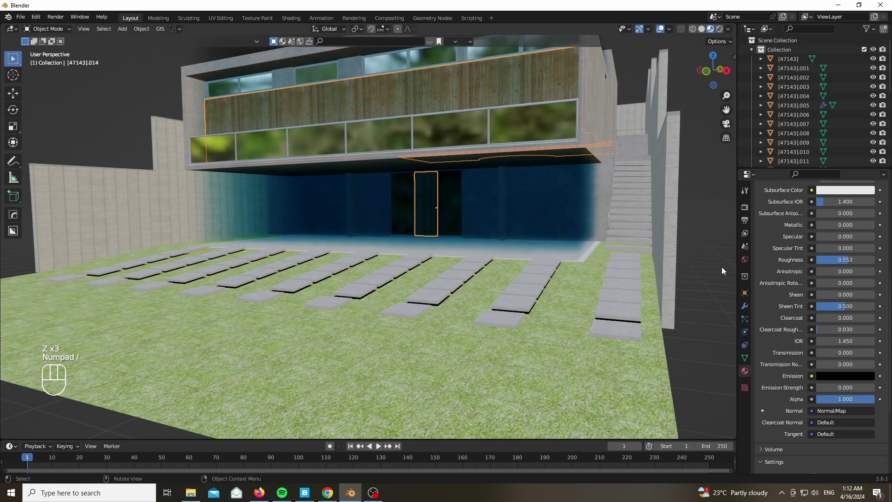
{"action": "left_click", "coordinate": [767, 249]}
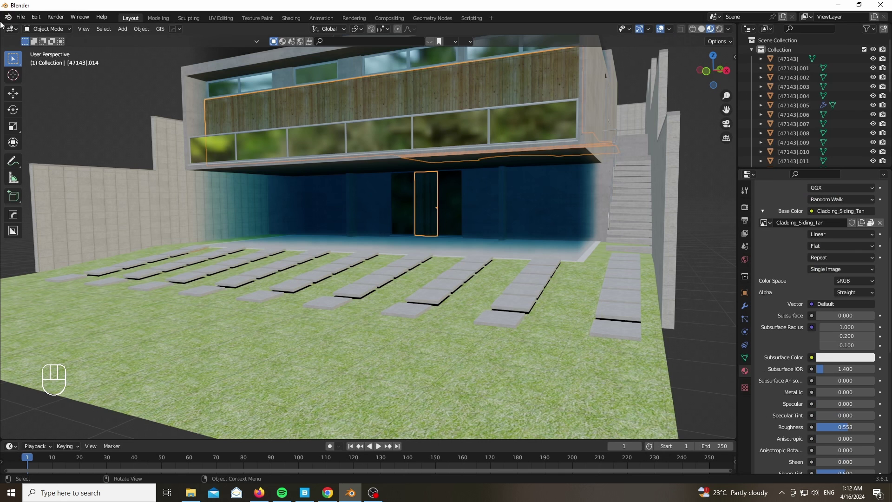
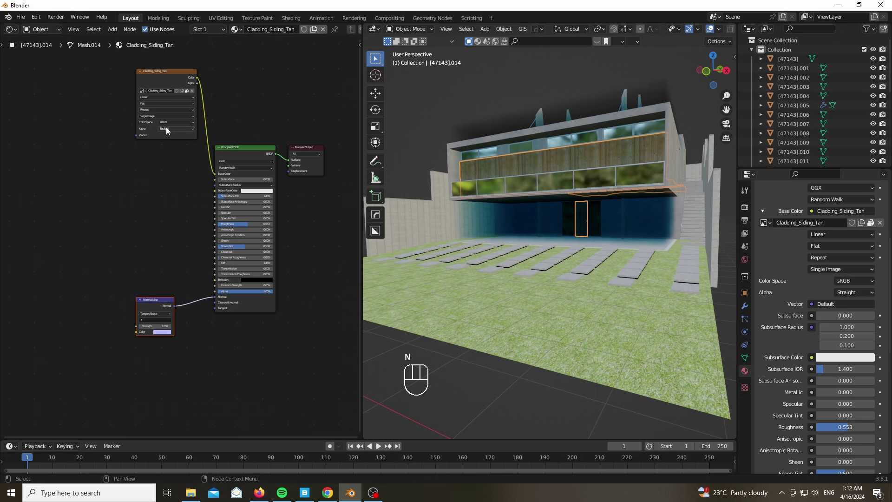
{"action": "key", "text": "x"}
{"action": "left_click", "coordinate": [178, 78]}
{"action": "left_click_drag", "start_coordinate": [59, 120], "coordinate": [235, 222]}
- Insert a Color Ramp node between the cladding texture and the Roughness input
{"action": "key", "text": "KP_Divide"}
{"action": "key", "text": "shift+a"}
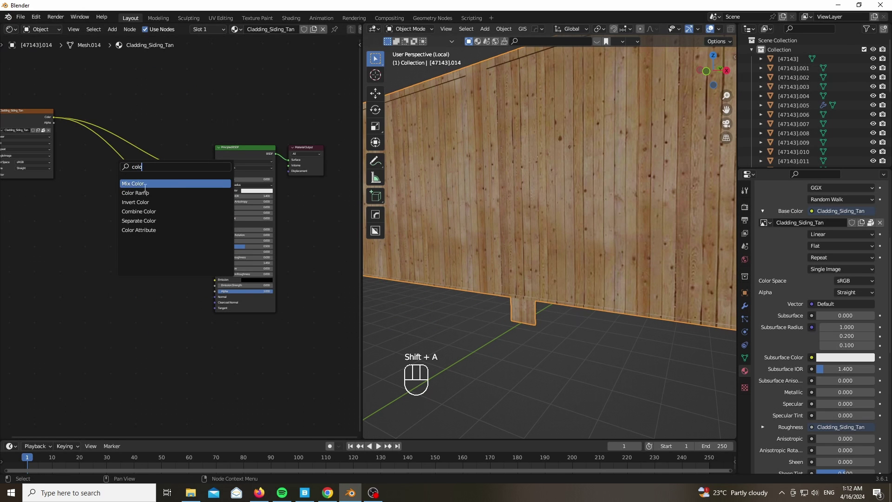
{"action": "left_click_drag", "start_coordinate": [140, 195], "coordinate": [135, 180]}
{"action": "left_click", "coordinate": [140, 172]}
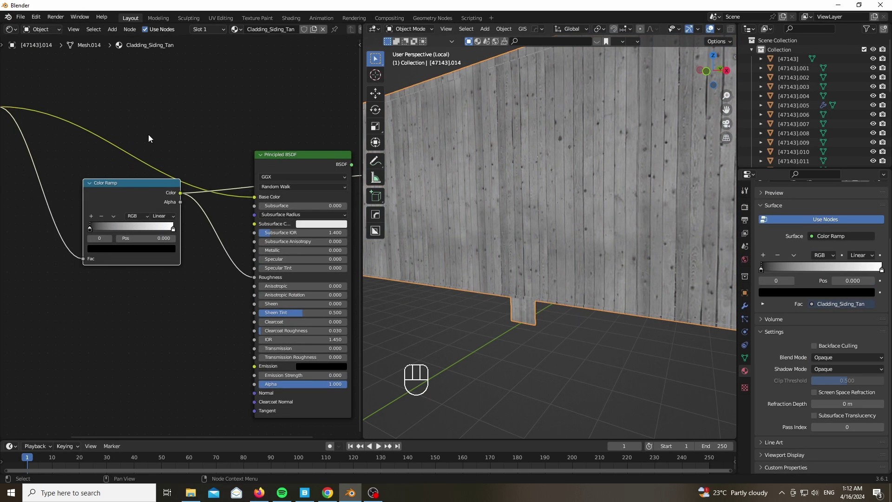
{"action": "left_click", "coordinate": [149, 205]}
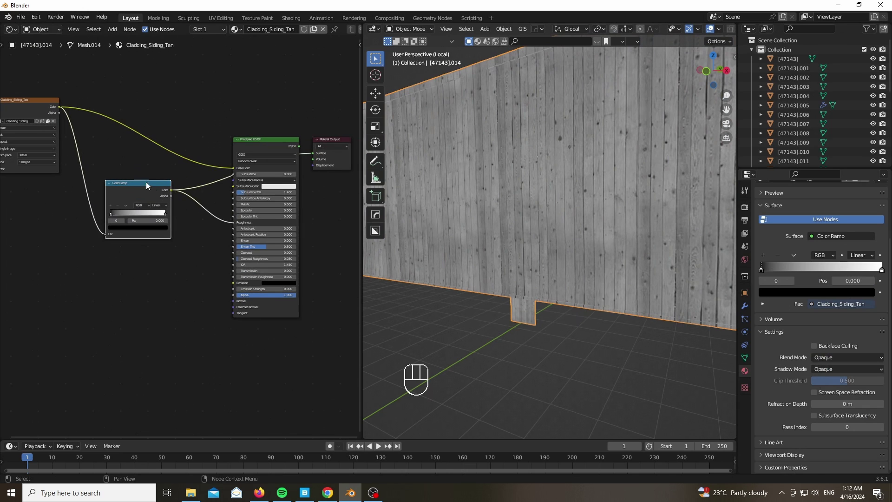
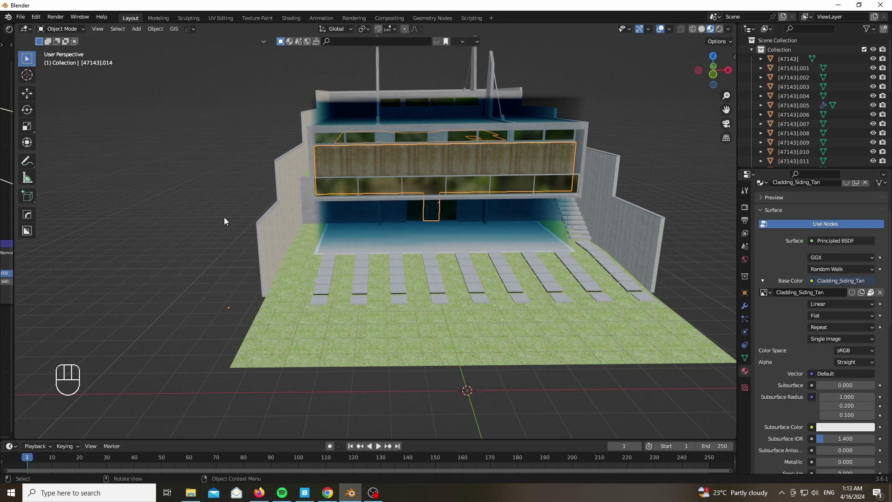
- Orbit toward the lawn and select the stepping stones to check their concrete material
{"action": "left_click_drag", "start_coordinate": [343, 174], "coordinate": [383, 185]}
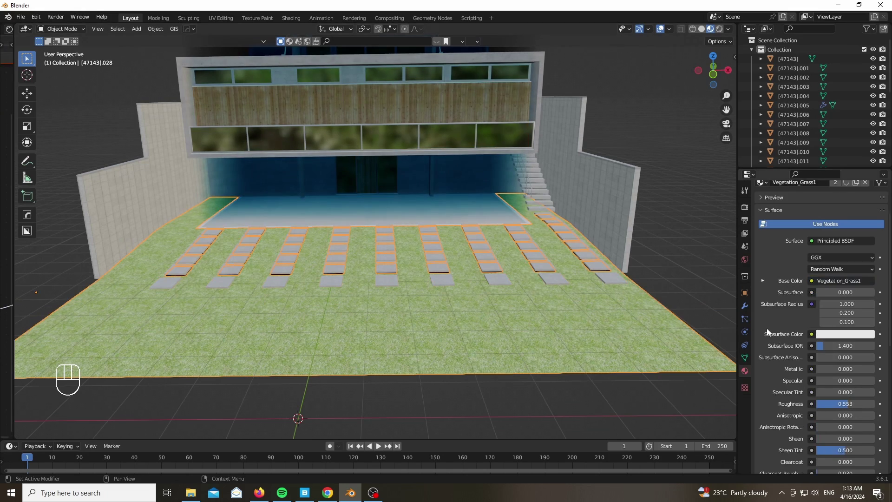
{"action": "left_click", "coordinate": [435, 297]}
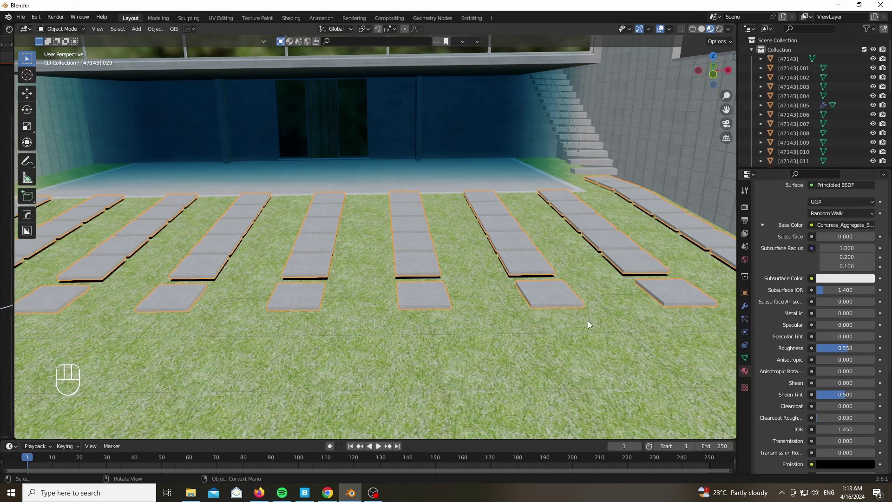
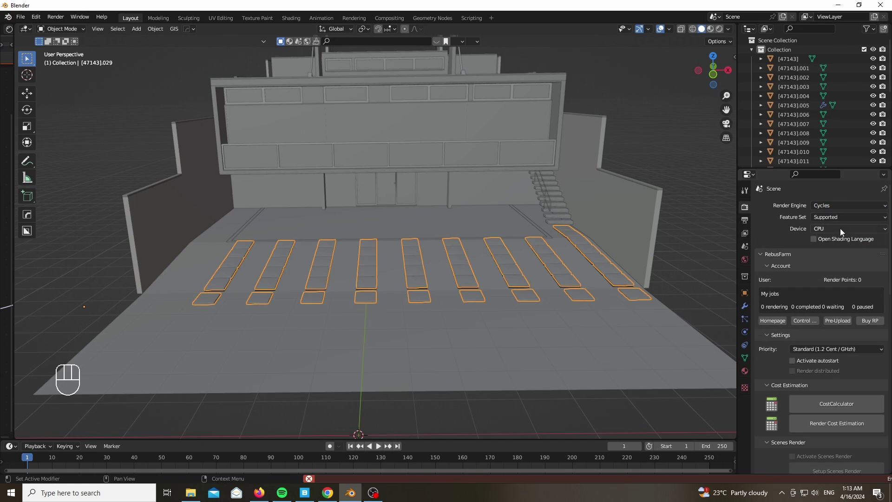
- Set the render Device to GPU Compute and collapse the sampling settings
{"action": "left_click_drag", "start_coordinate": [841, 228], "coordinate": [833, 249]}
{"action": "left_click", "coordinate": [766, 255]}
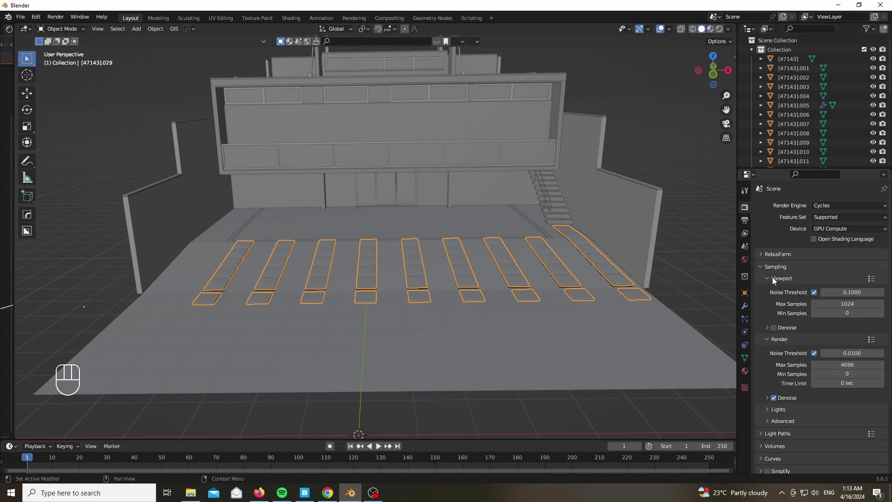
{"action": "left_click", "coordinate": [776, 331]}
- Select the camera and frame the whole house through it, adjusting lens and position
{"action": "left_click", "coordinate": [762, 265]}
{"action": "key", "text": "shift+a"}
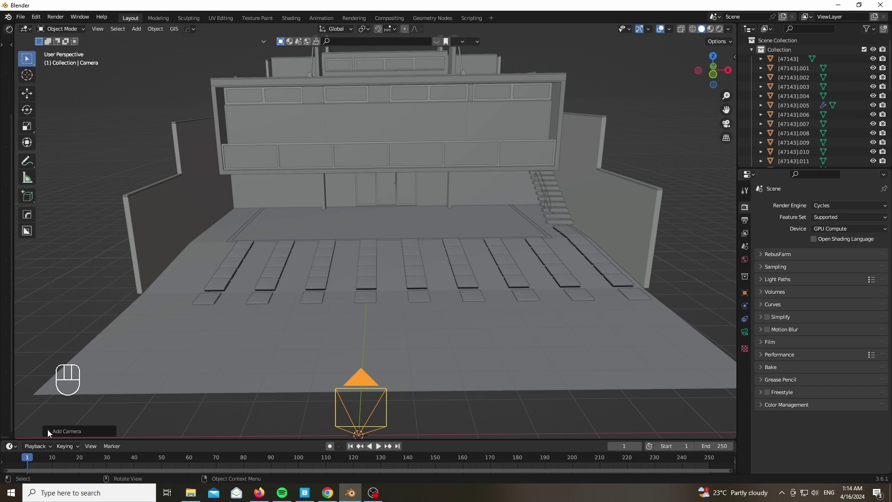
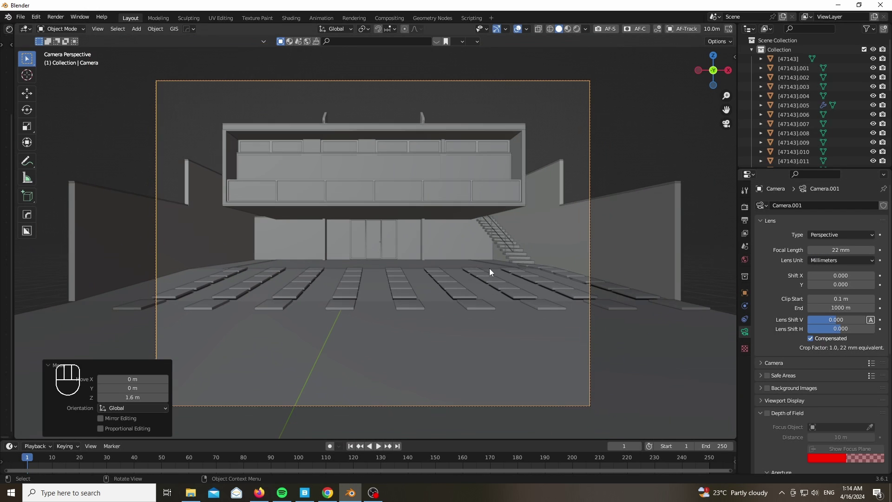
{"action": "key", "text": "g"}
{"action": "key", "text": "x"}
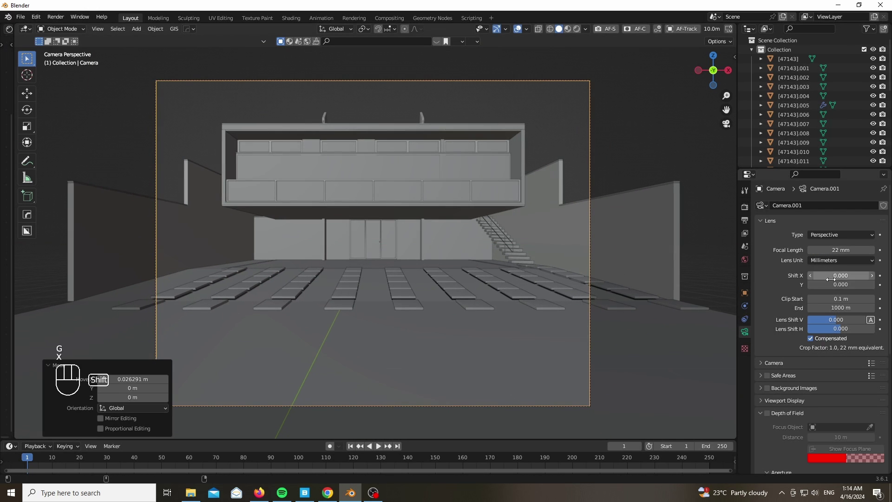
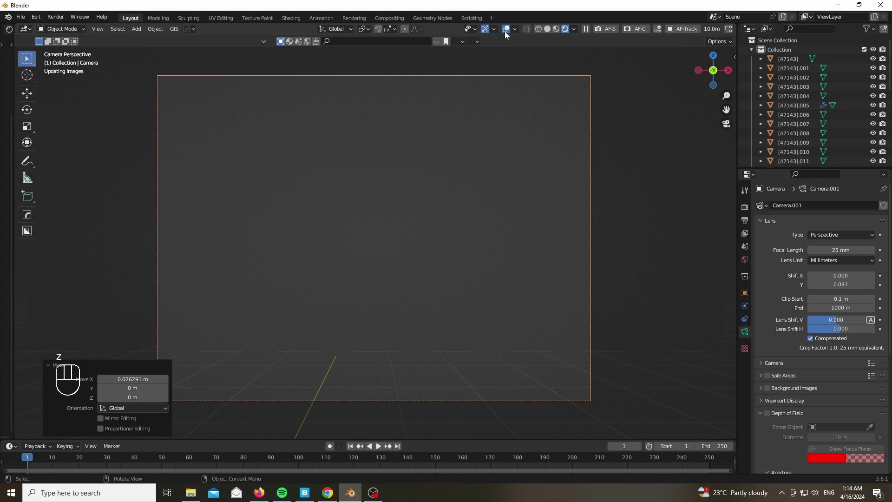
- Preview the camera view in Rendered shading and open the Preferences
{"action": "key", "text": "z"}
{"action": "key", "text": "ctrl+b"}
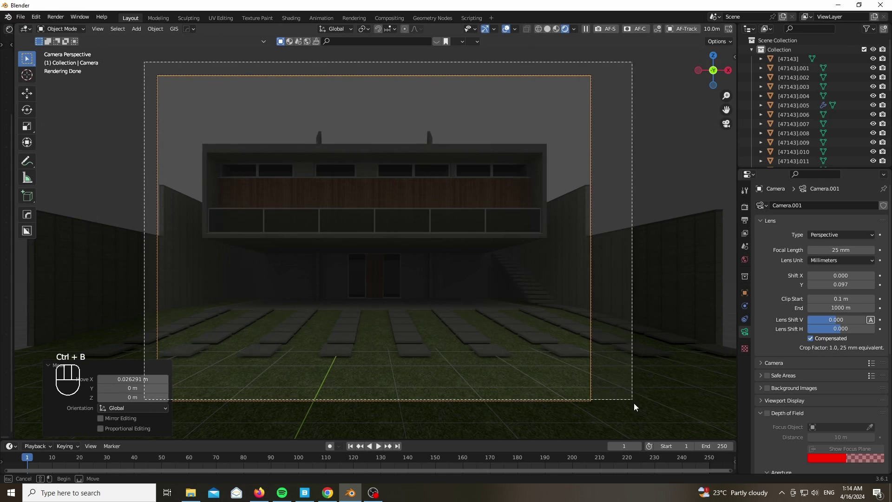
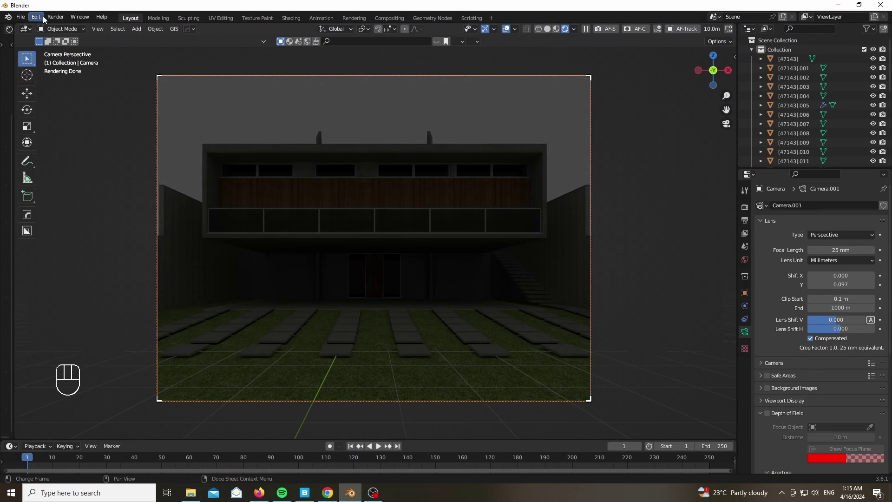
- Bring up the Easy HDRI sidebar panel with the E:\HDRI folder loaded, in solid shading
{"action": "left_click", "coordinate": [41, 18]}
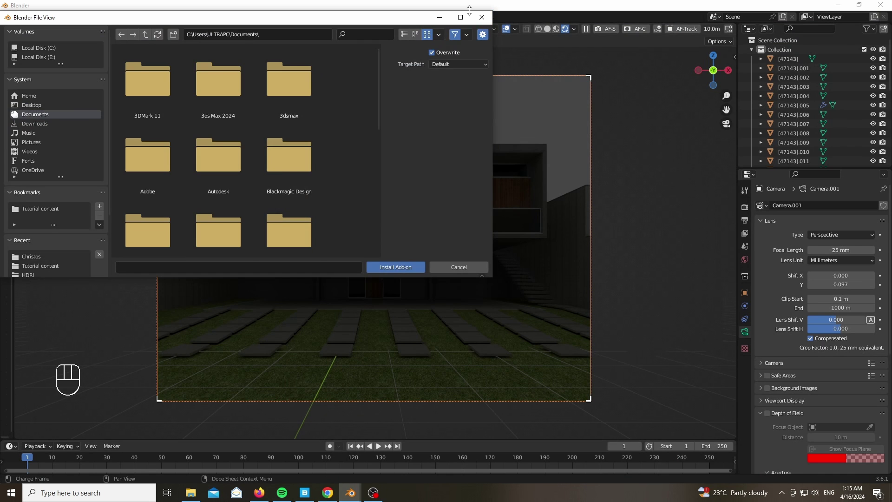
{"action": "key", "text": "n"}
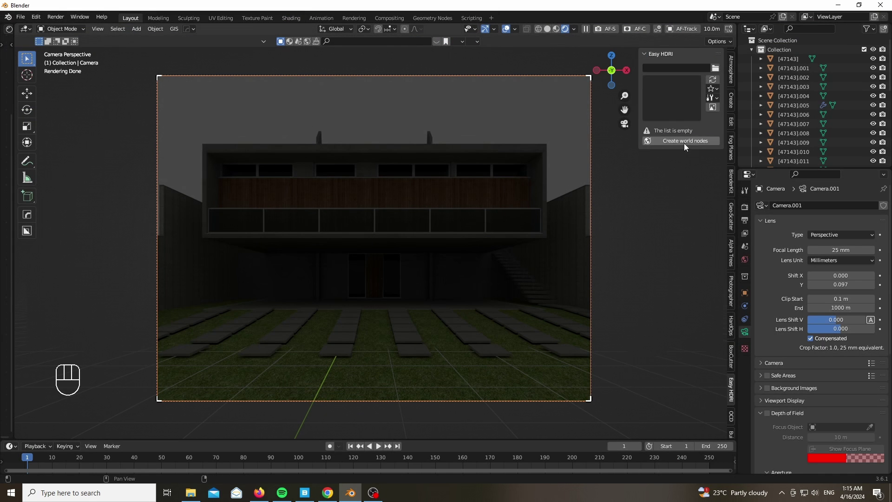
{"action": "key", "text": "z"}
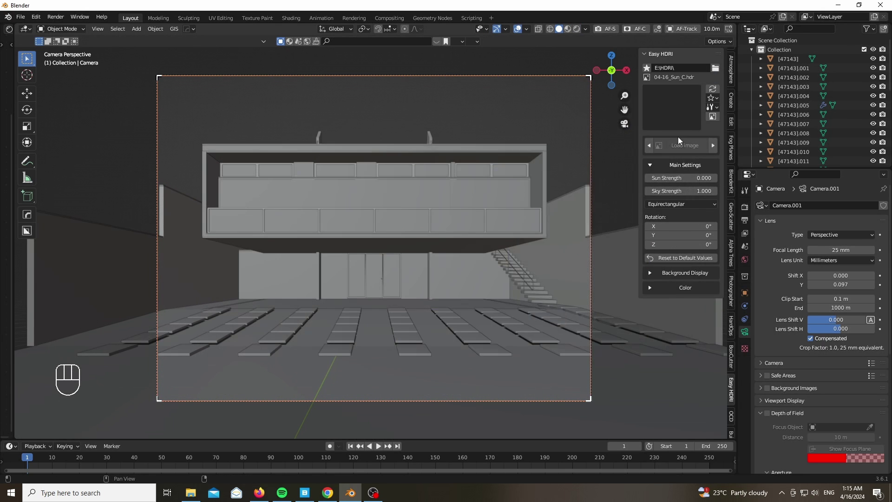
- Change the environment to the syferfontein_1d_clear_4k clear-sky HDRI
{"action": "left_click_drag", "start_coordinate": [662, 103], "coordinate": [400, 387]}
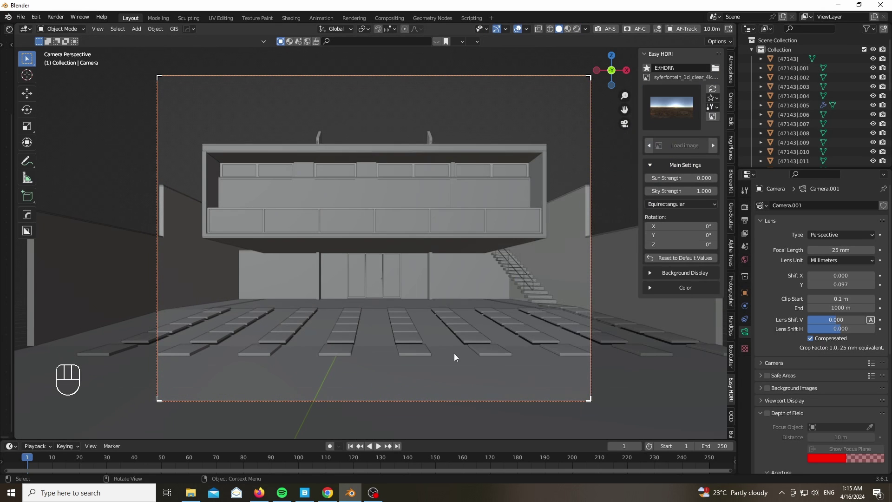
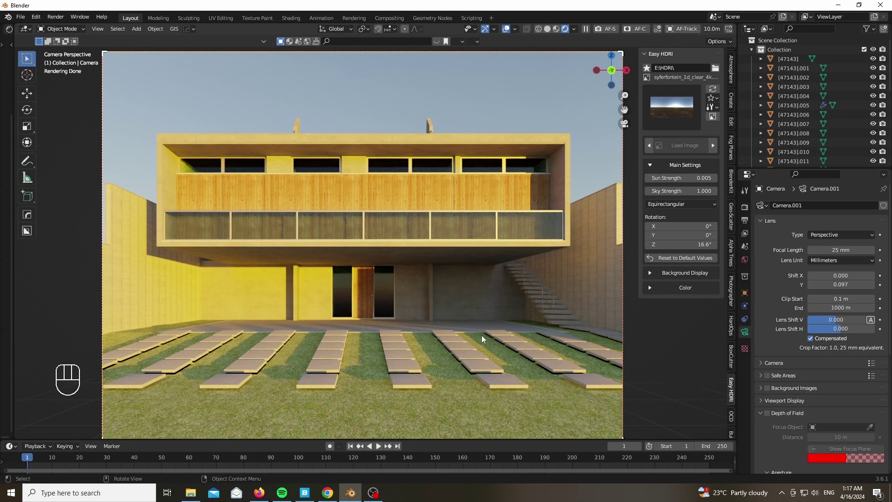
- Keep AgX view transform in Color Management, raise Sun Strength to 0.007 and leave camera view
{"action": "left_click", "coordinate": [745, 210]}
{"action": "left_click", "coordinate": [766, 408]}
{"action": "left_click_drag", "start_coordinate": [840, 407], "coordinate": [834, 388]}
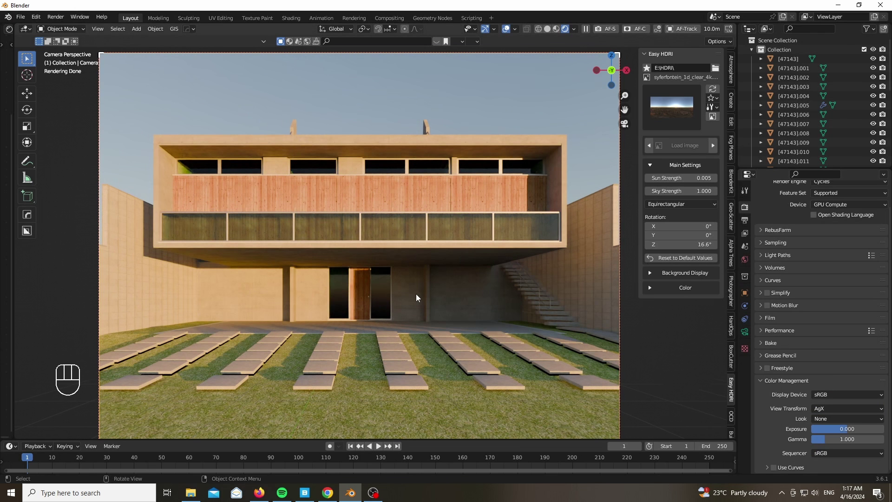
{"action": "left_click_drag", "start_coordinate": [852, 409], "coordinate": [837, 380]}
{"action": "left_click_drag", "start_coordinate": [844, 411], "coordinate": [836, 390]}
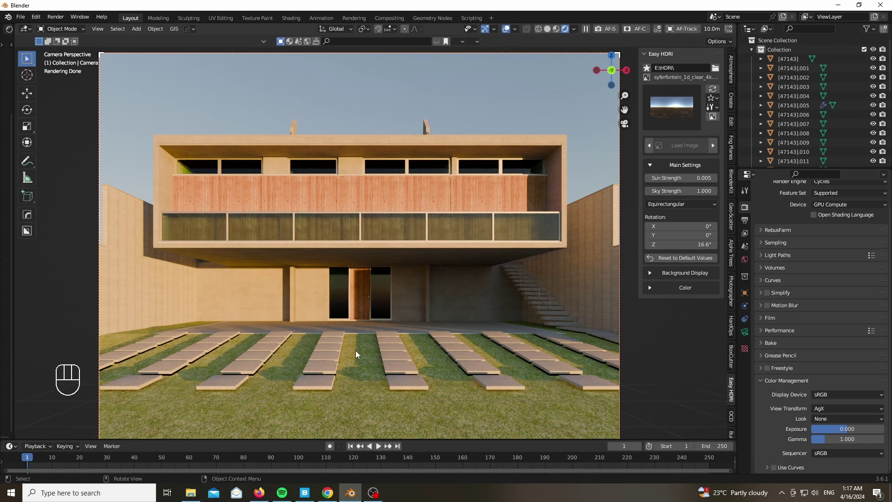
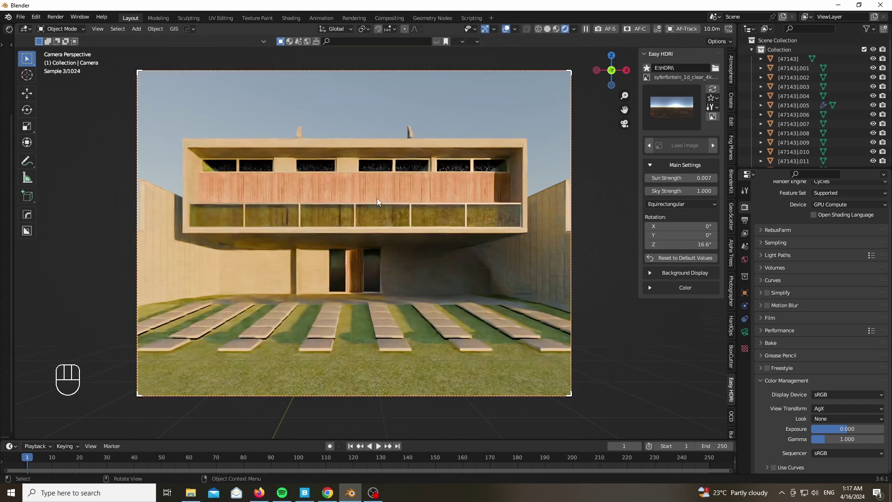
{"action": "left_click", "coordinate": [606, 76]}
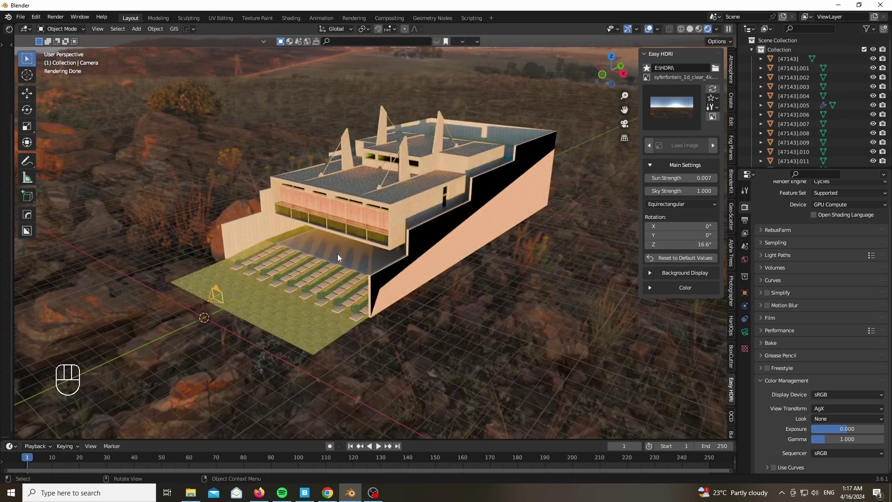
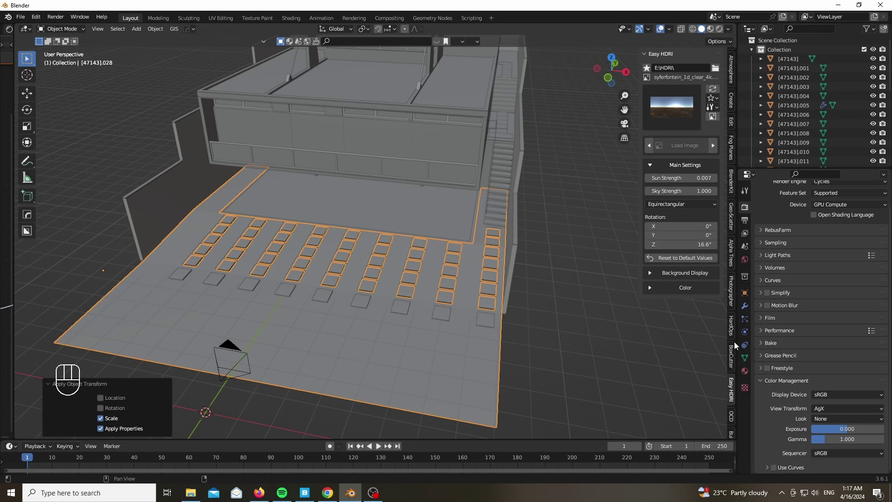
- Open Geo-Scatter's Biome Scatter library to scatter a grass biome on the lawn emitter
{"action": "left_click", "coordinate": [733, 315]}
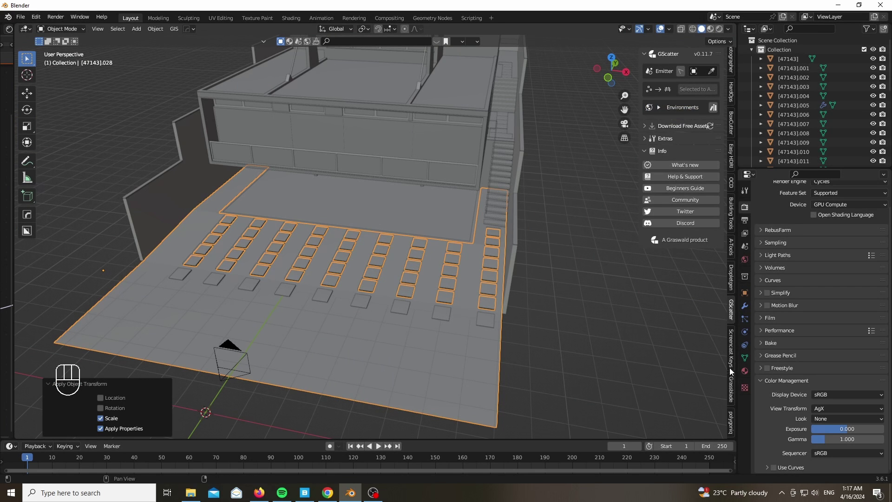
{"action": "left_click", "coordinate": [710, 57]}
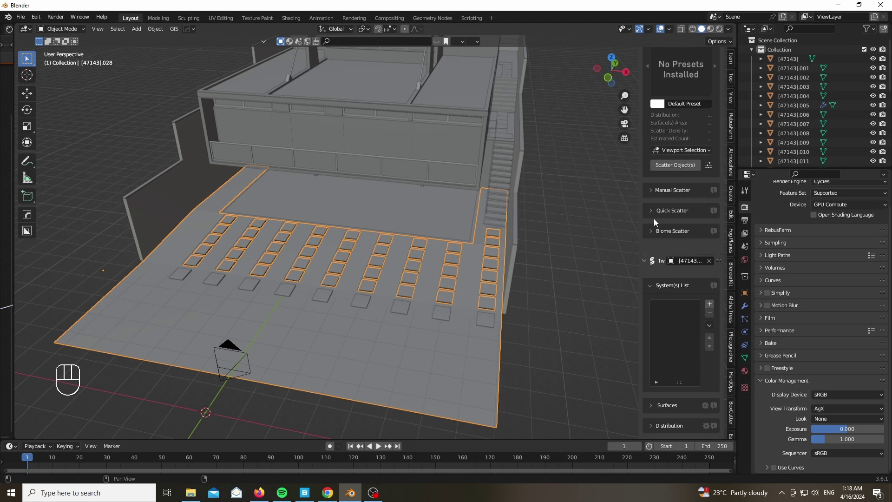
{"action": "left_click", "coordinate": [657, 230]}
{"action": "left_click", "coordinate": [671, 252]}
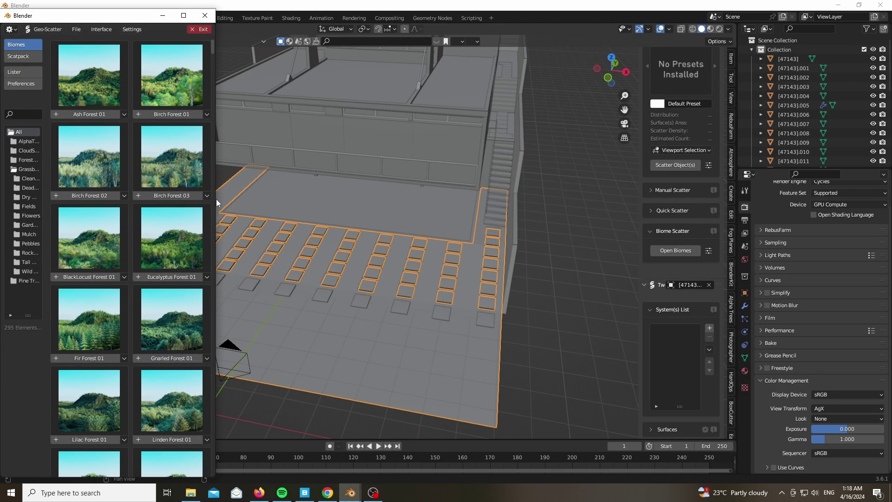
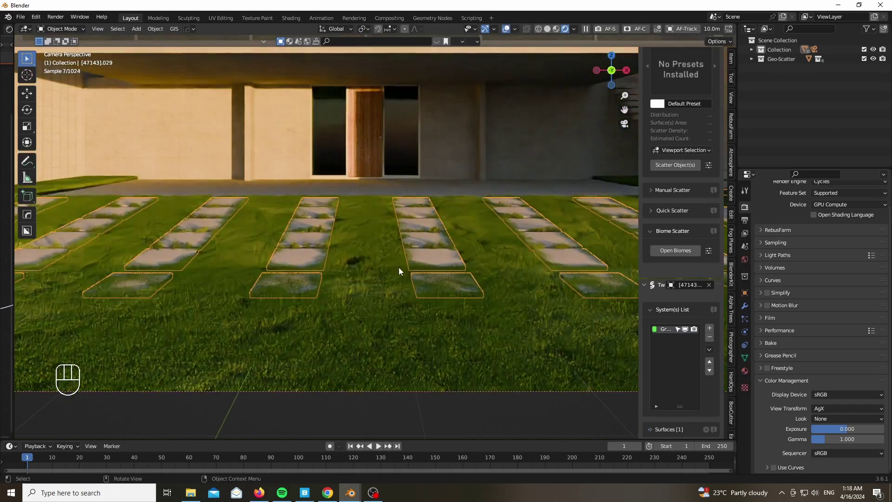
- Scale all the stepping stones up along Z in Edit Mode so they rise above the grass
{"action": "key", "text": "Tab"}
{"action": "key", "text": "a"}
{"action": "key", "text": "s"}
{"action": "key", "text": "z"}
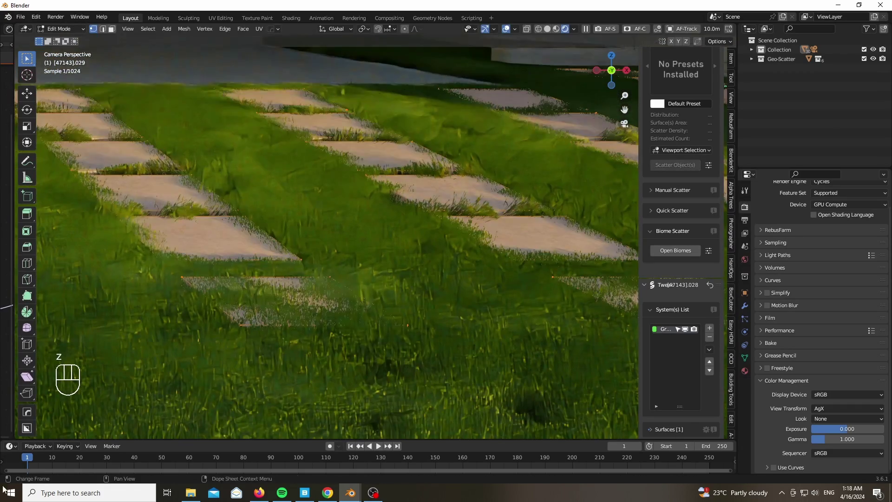
{"action": "key", "text": "Tab"}
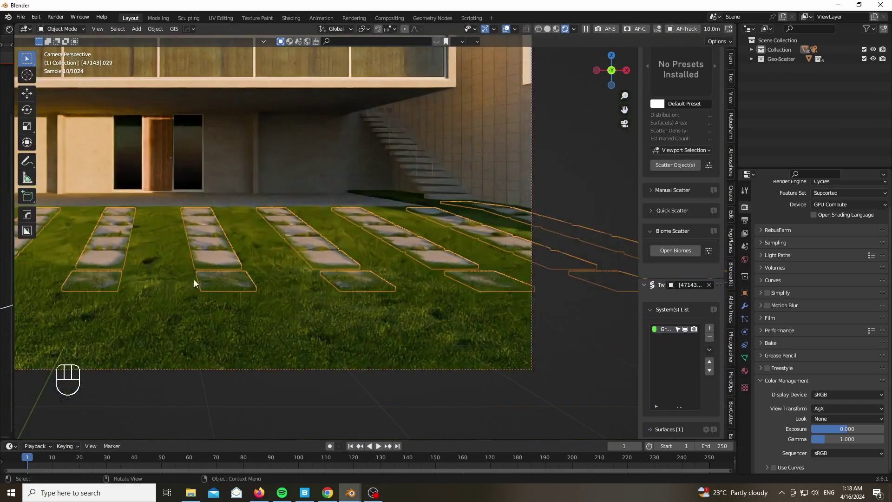
{"action": "left_click_drag", "start_coordinate": [394, 32], "coordinate": [373, 61]}
- Thicken the stones further vertically, tilt them on X and raise them in Edit Mode
{"action": "key", "text": "Tab"}
{"action": "key", "text": "a"}
{"action": "key", "text": "s"}
{"action": "key", "text": "z"}
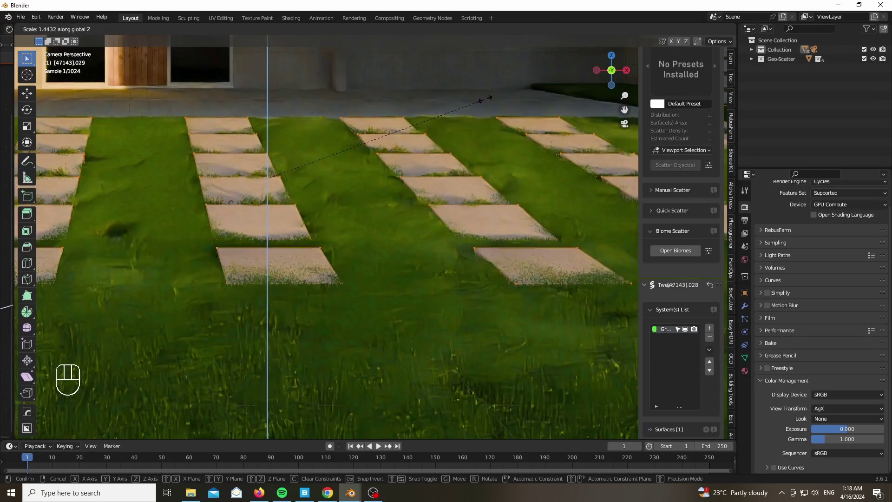
{"action": "key", "text": "r"}
{"action": "key", "text": "x"}
{"action": "key", "text": "g"}
{"action": "key", "text": "z"}
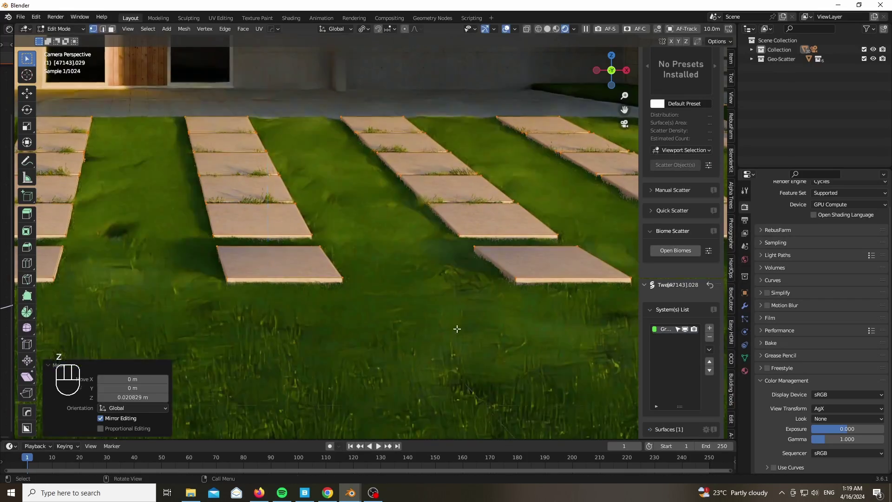
{"action": "key", "text": "Tab"}
- Select the stones in Object Mode and lift them along Z clear of the grass blades
{"action": "left_click", "coordinate": [441, 95]}
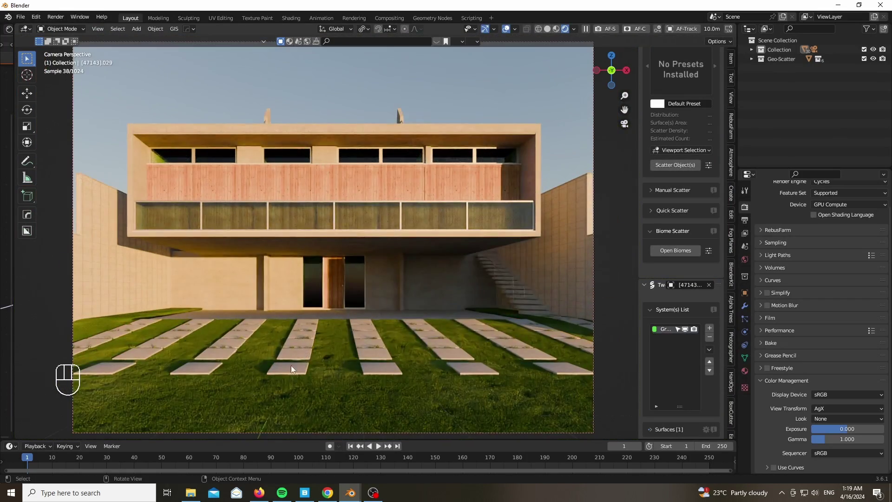
{"action": "left_click", "coordinate": [295, 373]}
{"action": "key", "text": "g"}
{"action": "key", "text": "z"}
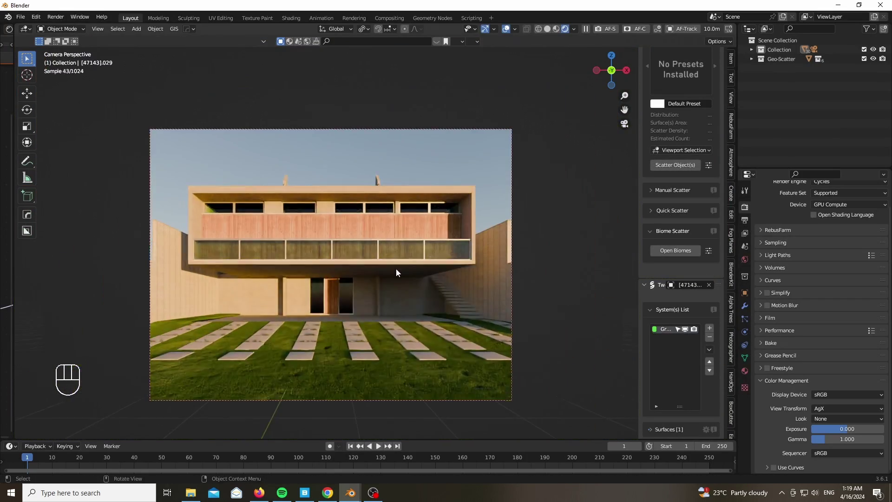
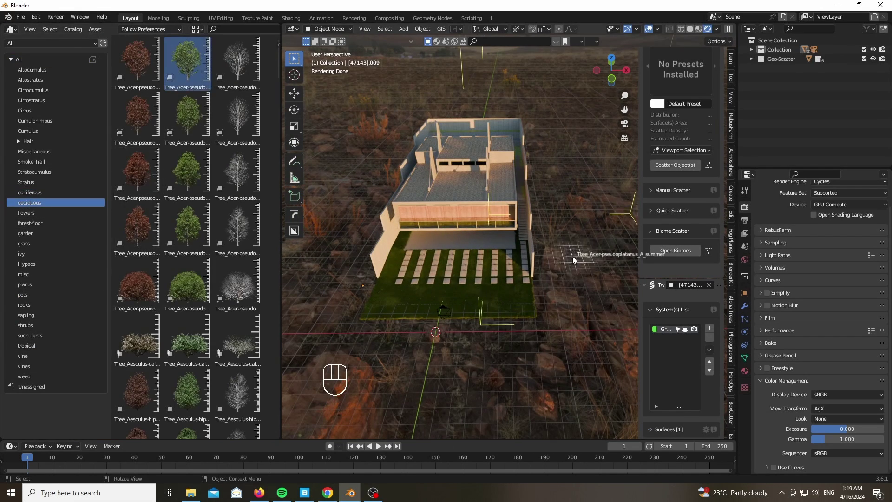
- Shrink the sycamore tree, slide it beside the house and check its shadow through the camera
{"action": "key", "text": "s"}
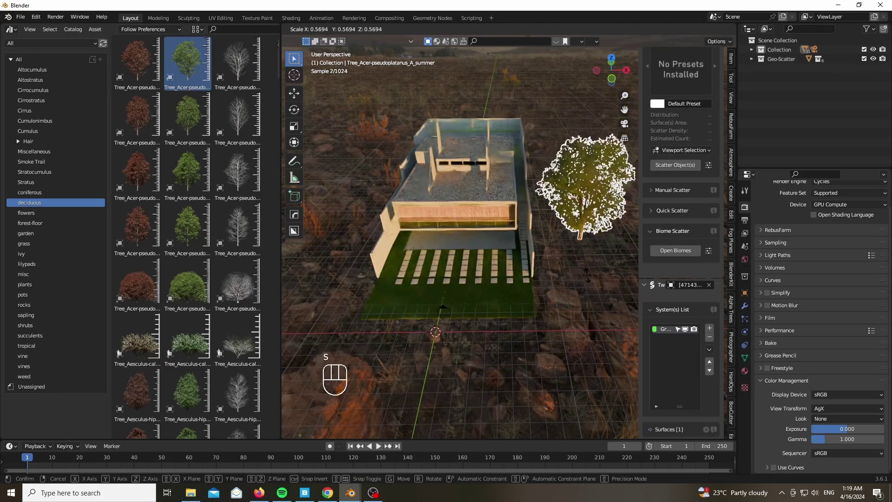
{"action": "key", "text": "g"}
{"action": "key", "text": "shift+z"}
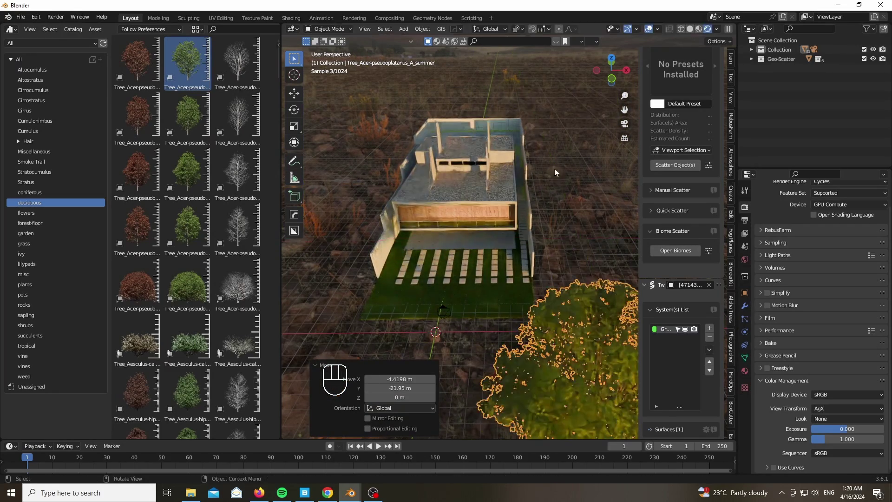
{"action": "key", "text": "g"}
{"action": "key", "text": "z"}
{"action": "key", "text": "KP_0"}
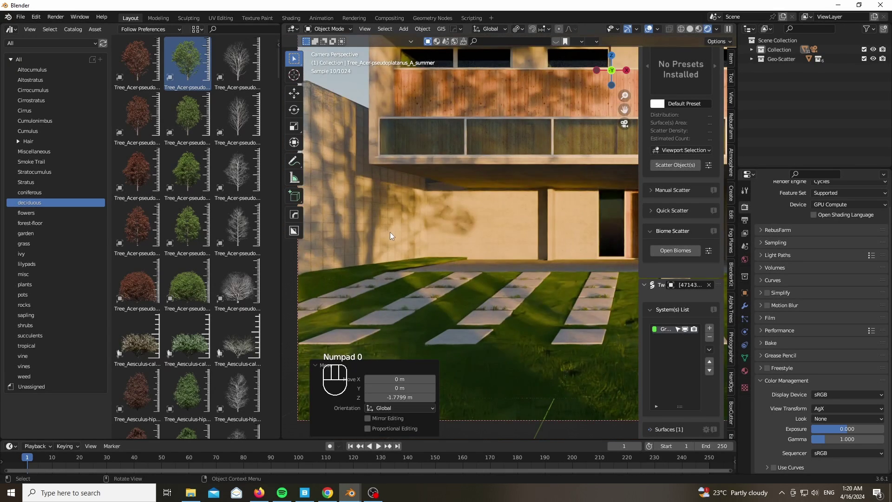
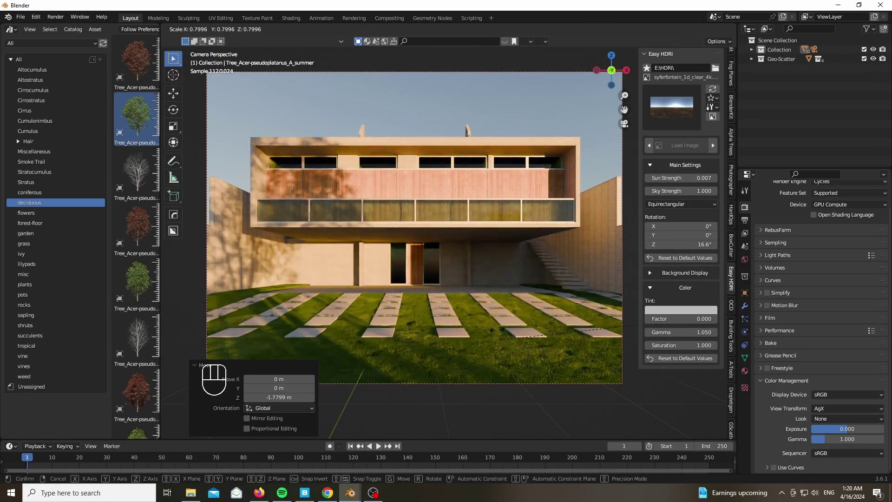
- Duplicate the maple tree, slide it across the ground and check the framing through the camera
{"action": "key", "text": "shift+d"}
{"action": "key", "text": "shift+z"}
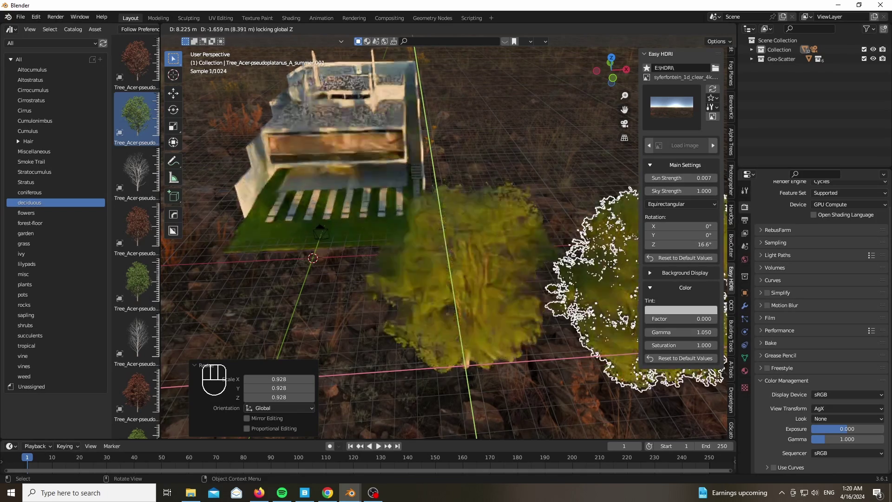
{"action": "key", "text": "KP_0"}
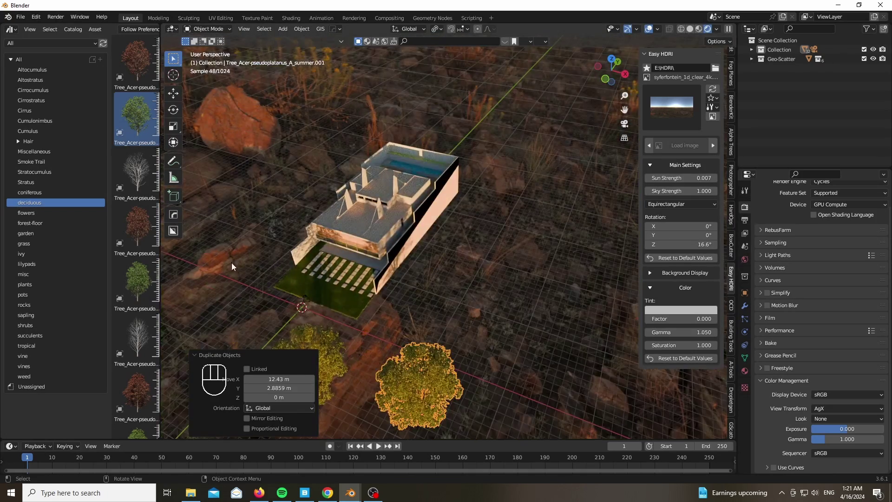
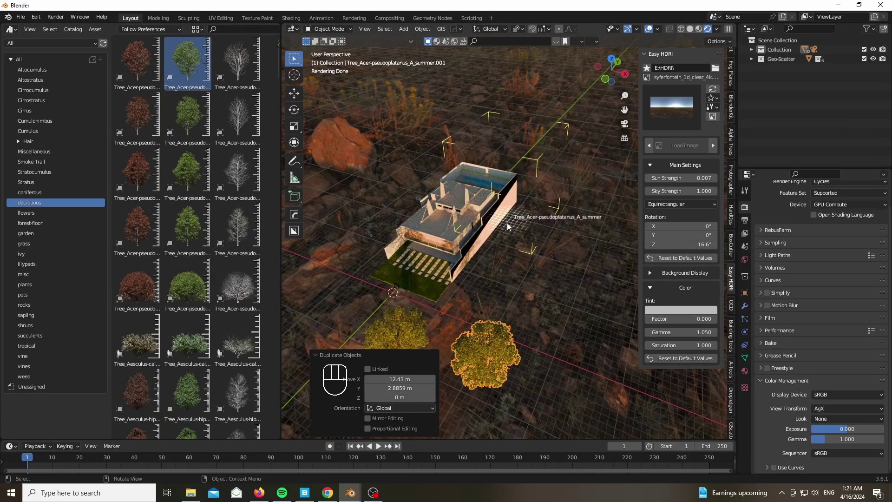
{"action": "key", "text": "KP_0"}
- Add another summer Acer tree from the asset library and position it on the left of the house
{"action": "key", "text": "g"}
{"action": "key", "text": "alt+d"}
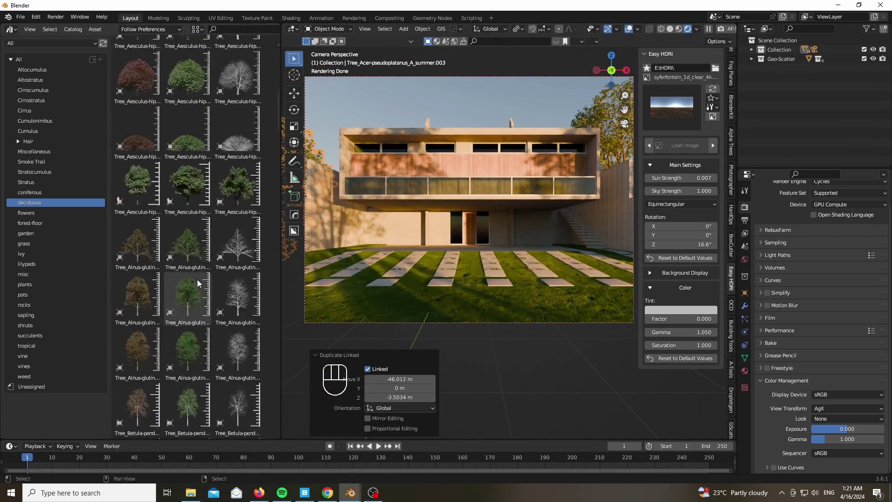
{"action": "left_click", "coordinate": [228, 266]}
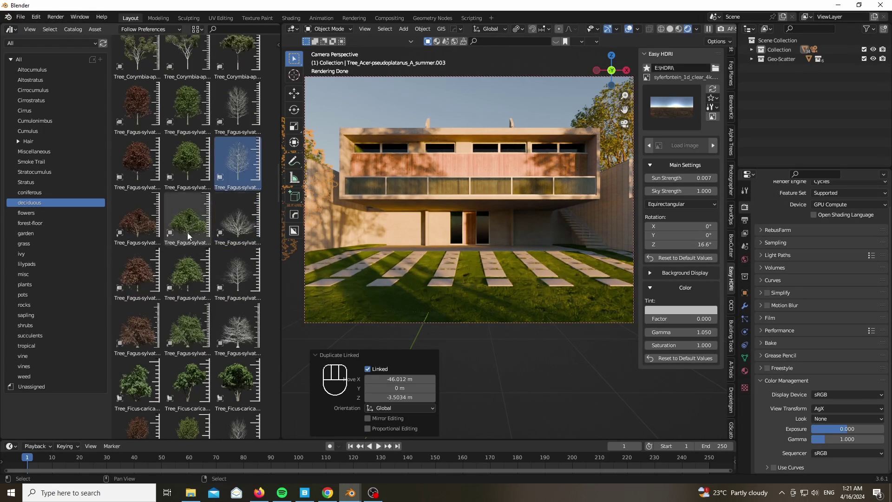
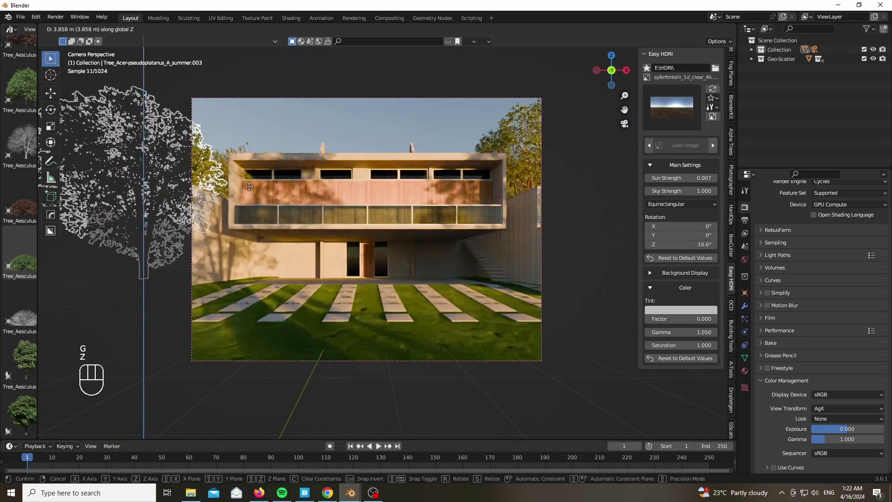
{"action": "left_click", "coordinate": [194, 101]}
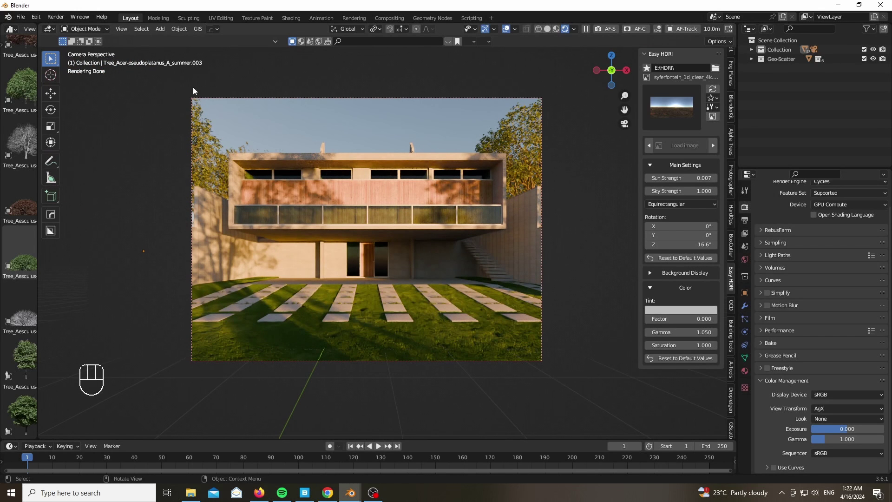
- Set the Color Management look to Punchy with exposure 0.755
{"action": "left_click_drag", "start_coordinate": [828, 419], "coordinate": [826, 313]}
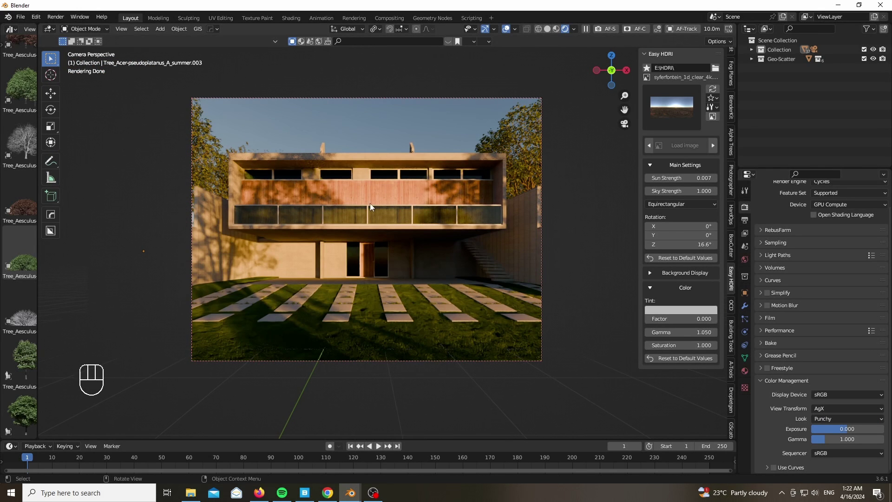
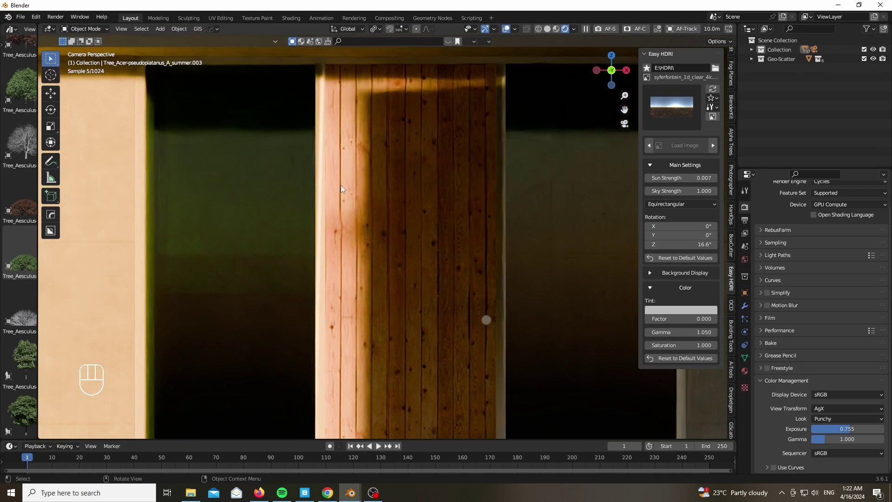
{"action": "middle_click", "coordinate": [379, 138]}
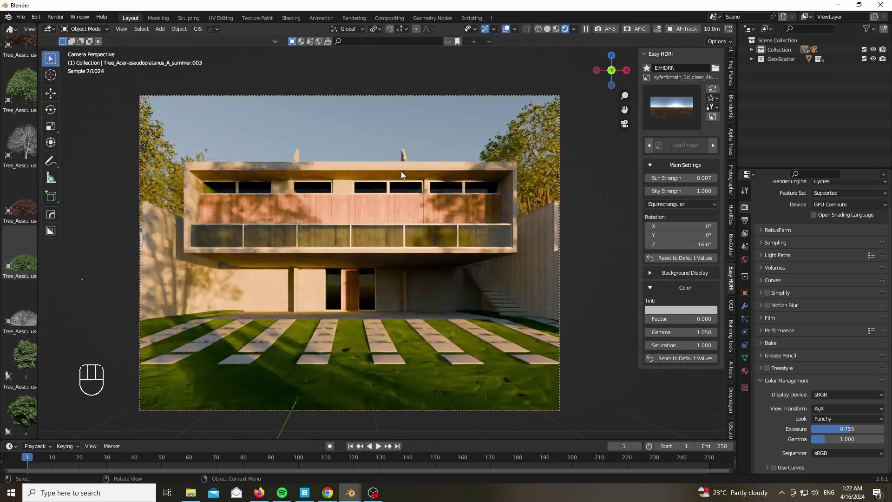
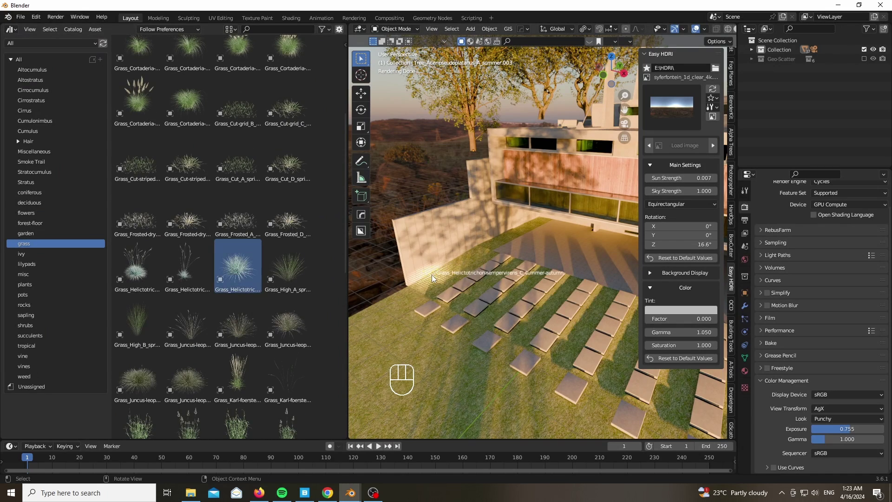
- Scale, slide and rotate the first pampas grass clump into place at the foot of the wall
{"action": "key", "text": "x"}
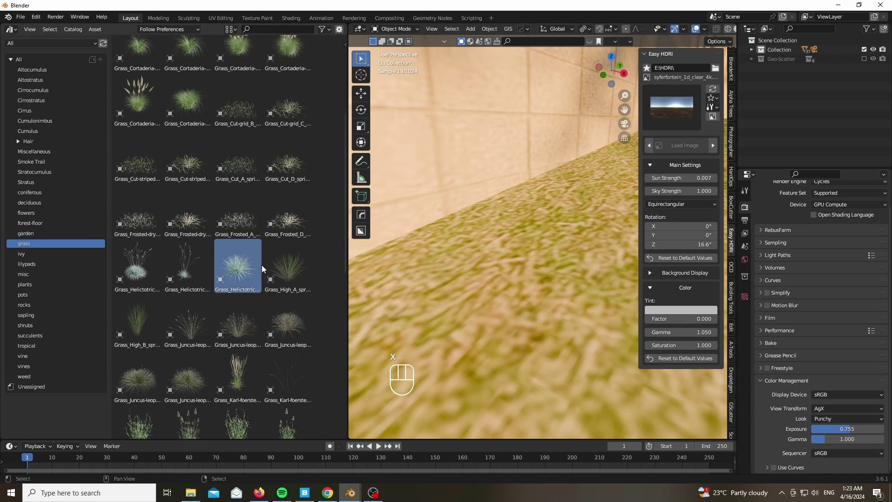
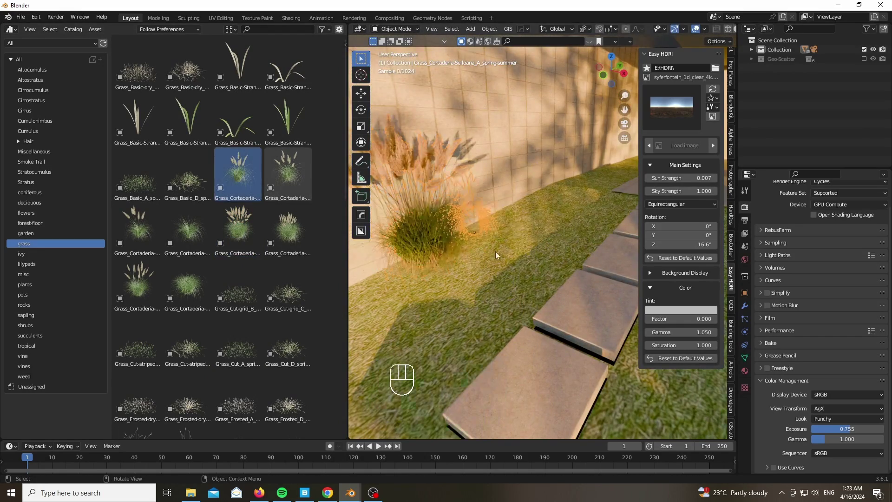
{"action": "key", "text": "s"}
{"action": "key", "text": "g"}
{"action": "key", "text": "z"}
{"action": "key", "text": "r"}
{"action": "key", "text": "z"}
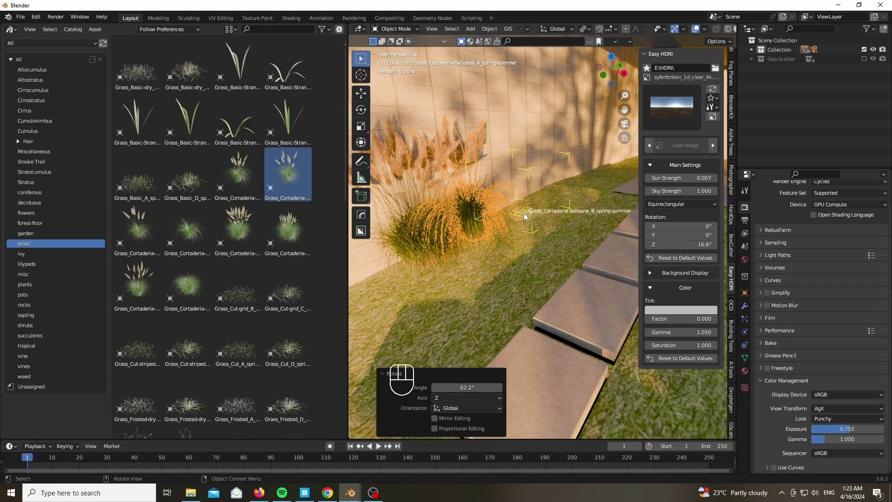
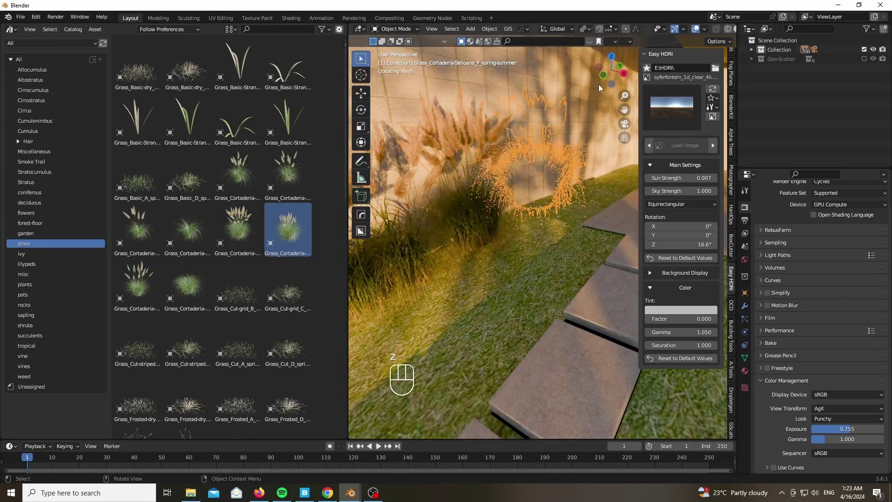
- Move the next pampas grass clump along the ground beside the wall
{"action": "key", "text": "g"}
{"action": "key", "text": "z"}
{"action": "key", "text": "g"}
{"action": "key", "text": "shift+z"}
{"action": "left_click", "coordinate": [504, 204]}
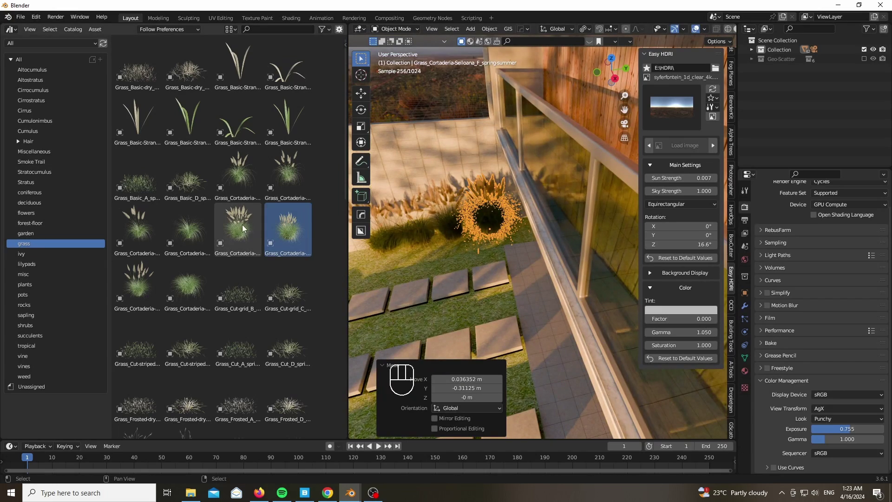
- Place another Grass_Cortaderia variant by the wall and review the clumps through the camera
{"action": "left_click", "coordinate": [143, 275]}
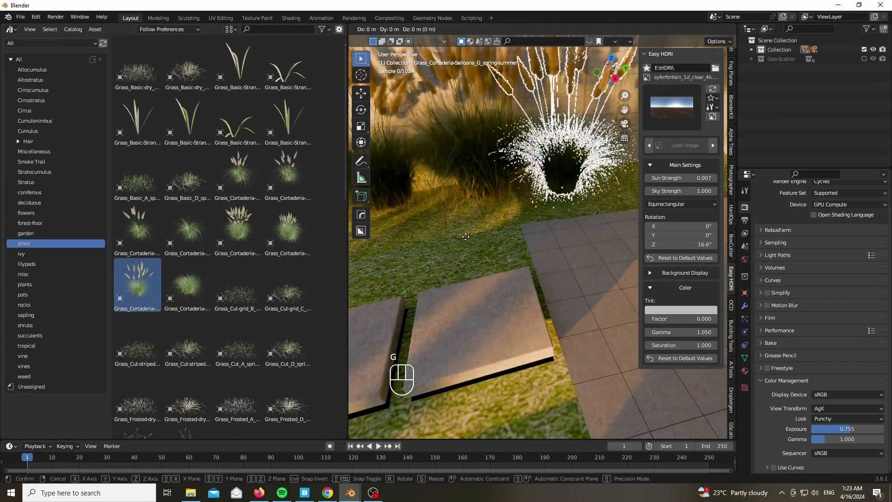
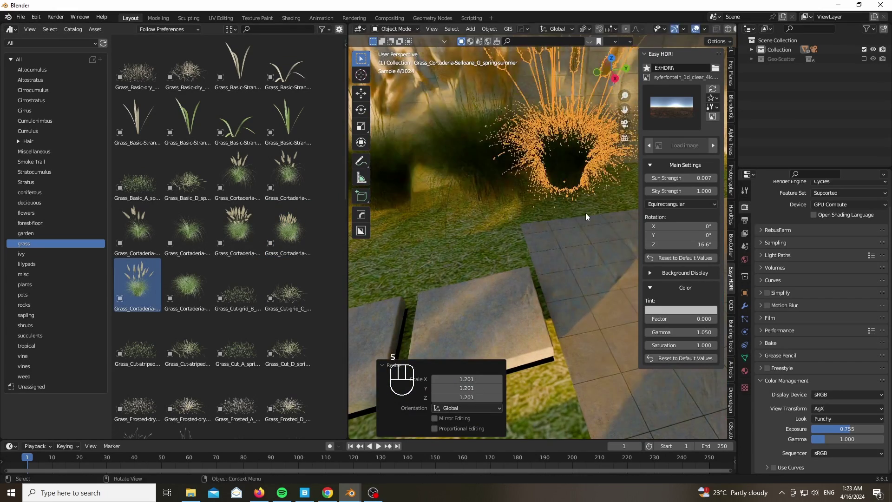
{"action": "key", "text": "g"}
{"action": "key", "text": "z"}
{"action": "left_click", "coordinate": [589, 227]}
{"action": "key", "text": "KP_0"}
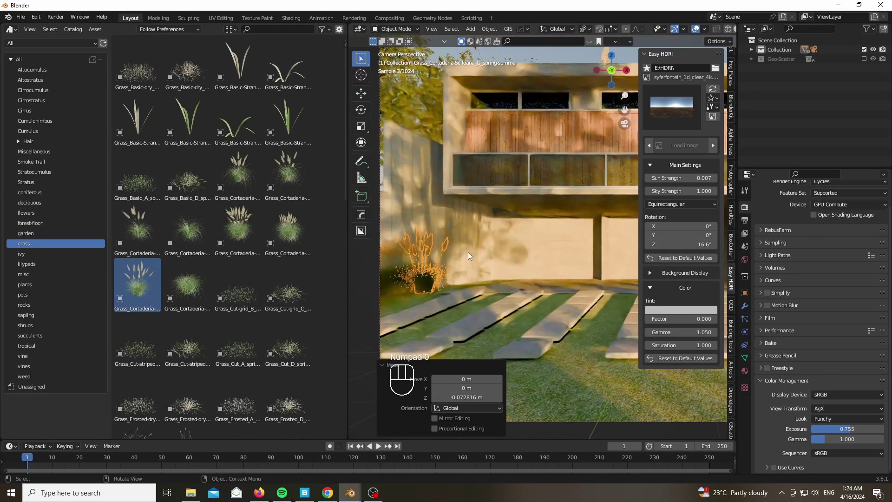
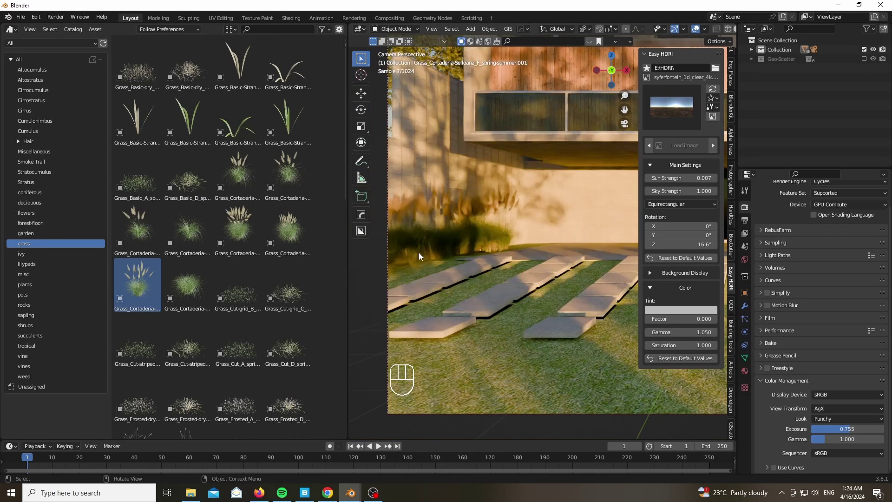
{"action": "left_click", "coordinate": [866, 60]}
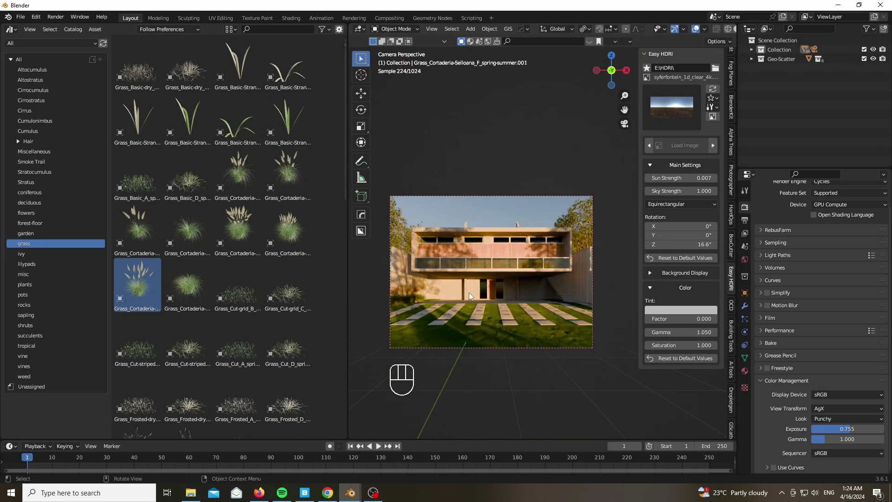
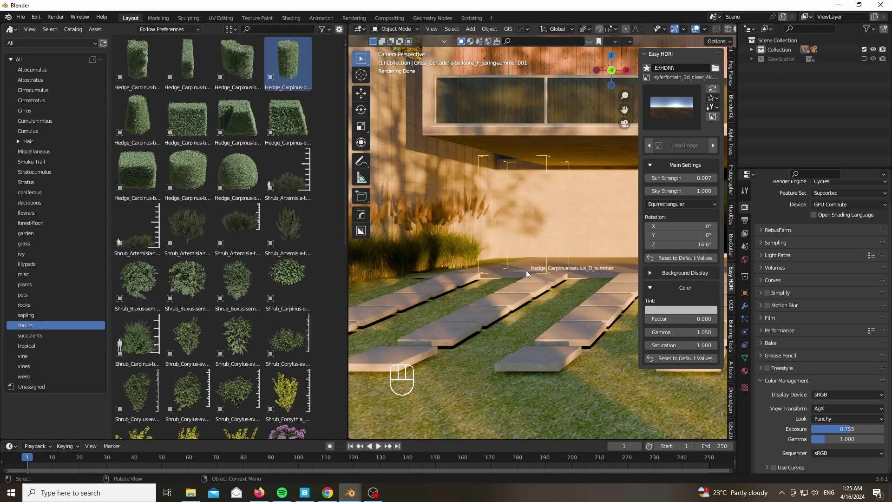
- Slide the hornbeam hedge along the ground into place near the front wall
{"action": "key", "text": "g"}
{"action": "key", "text": "shift+z"}
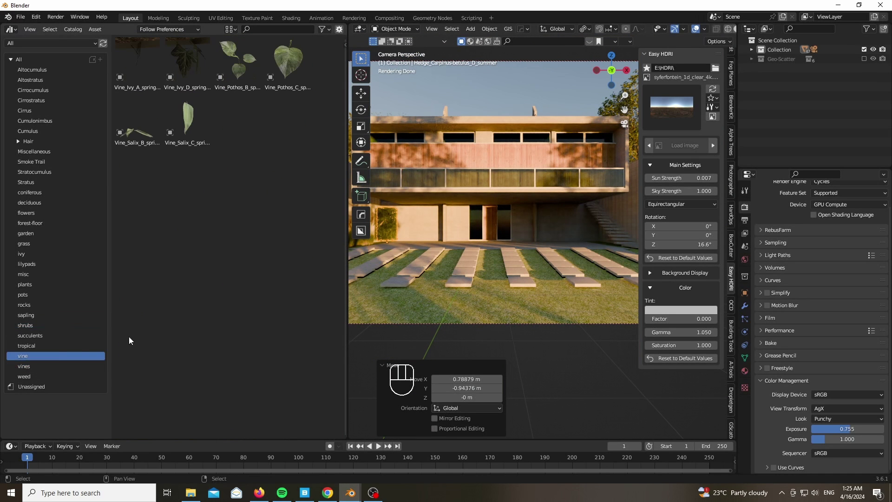
- Place Ivy_Hanging_B from the ivy assets and rotate it 90 degrees upright against the wall
{"action": "left_click", "coordinate": [38, 254]}
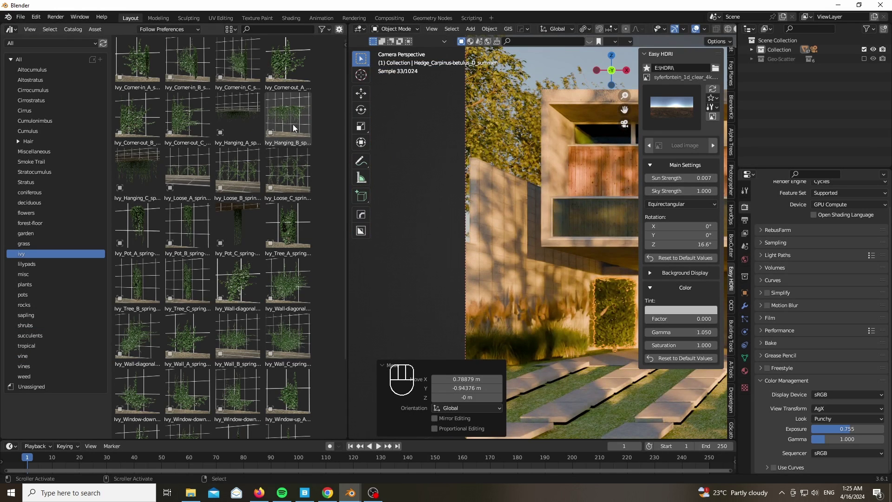
{"action": "left_click_drag", "start_coordinate": [297, 122], "coordinate": [569, 199]}
{"action": "key", "text": "r"}
{"action": "key", "text": "x"}
{"action": "key", "text": "9"}
{"action": "key", "text": "0"}
{"action": "key", "text": "y"}
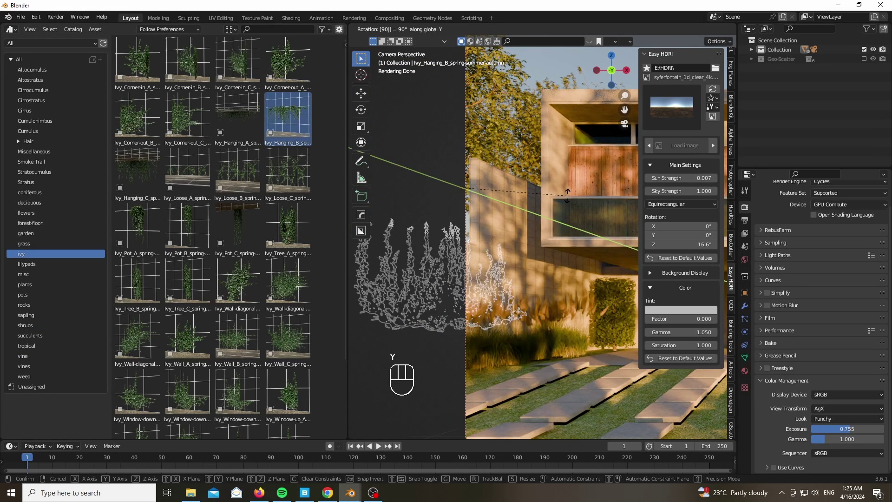
{"action": "key", "text": "KP_Subtract"}
{"action": "key", "text": "Return"}
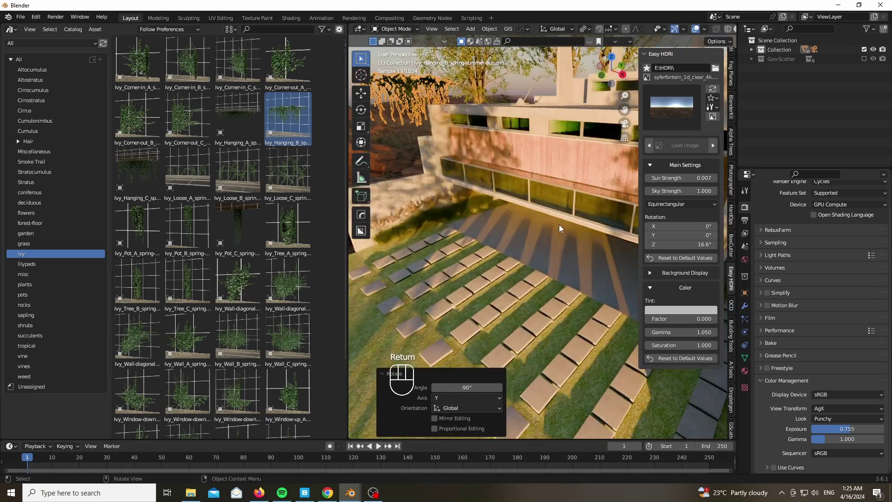
- Move the hanging ivy onto the edge of the house wall
{"action": "key", "text": "g"}
{"action": "key", "text": "shift+z"}
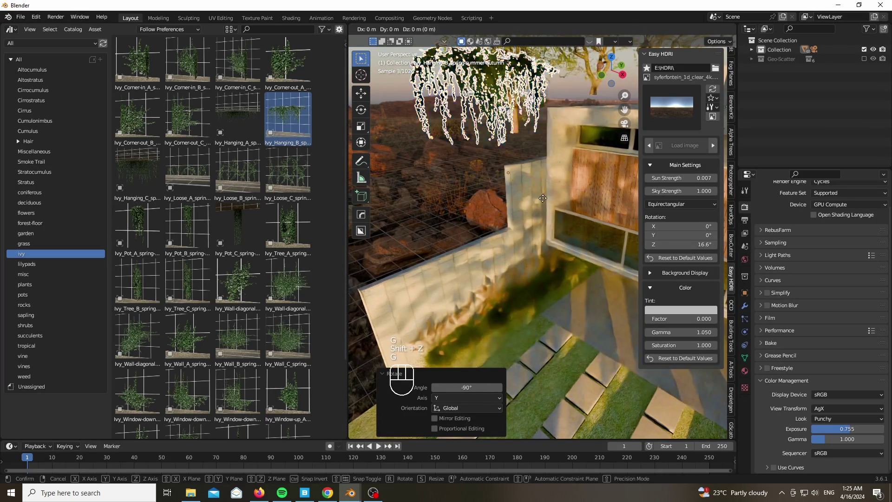
{"action": "key", "text": "g"}
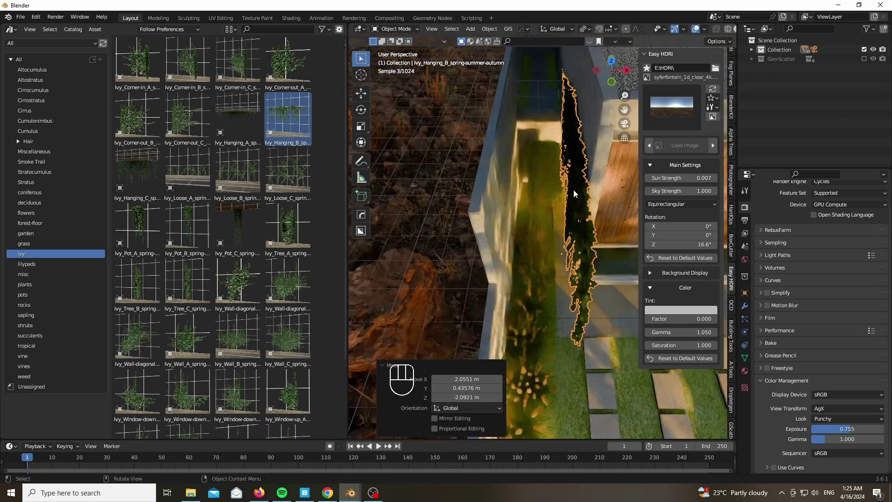
{"action": "key", "text": "g"}
{"action": "key", "text": "shift+z"}
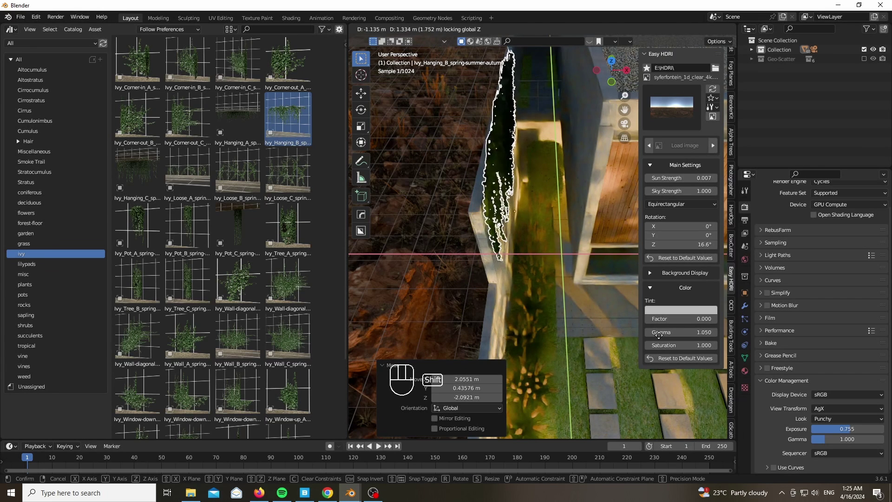
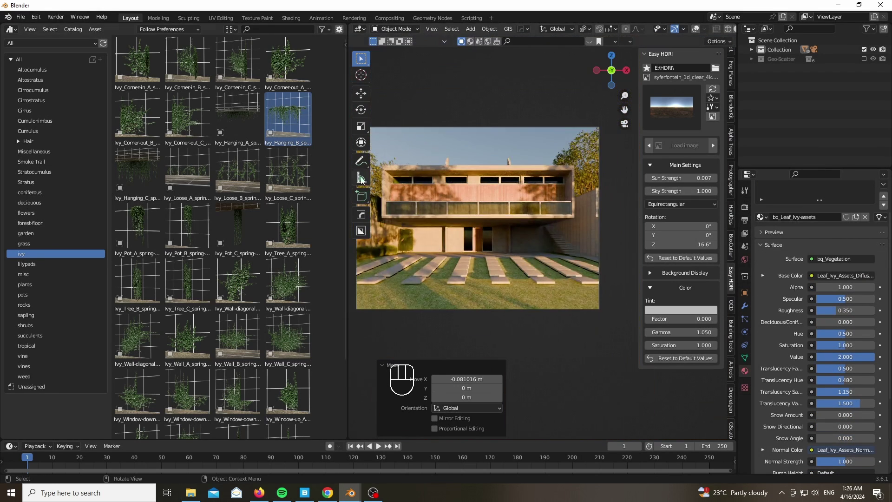
- Place Ivy_Wall-diagonal and rotate it 90 degrees around Z onto the side wall
{"action": "left_click_drag", "start_coordinate": [285, 290], "coordinate": [626, 270]}
{"action": "middle_click", "coordinate": [627, 271]}
{"action": "key", "text": "r"}
{"action": "key", "text": "z"}
{"action": "key", "text": "9"}
{"action": "key", "text": "0"}
{"action": "key", "text": "Return"}
- Slide and raise the diagonal ivy onto the wall and check the result through the camera
{"action": "key", "text": "g"}
{"action": "key", "text": "shift+z"}
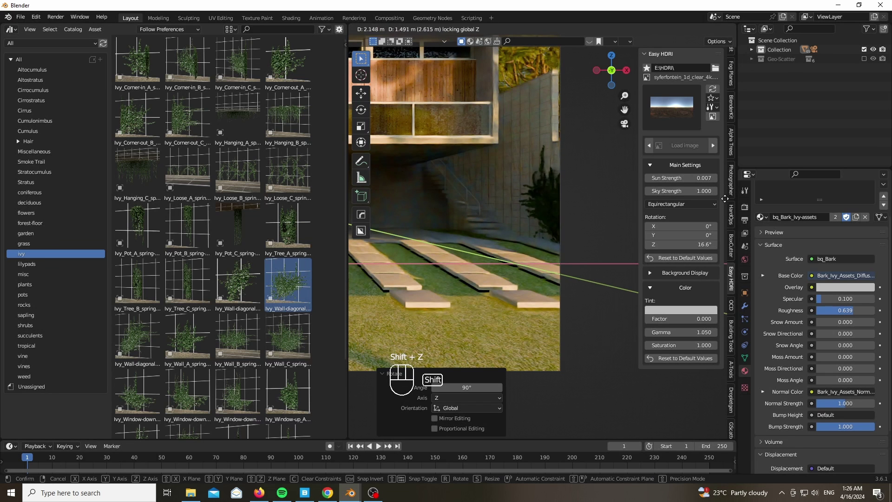
{"action": "key", "text": "g"}
{"action": "key", "text": "z"}
{"action": "left_click_drag", "start_coordinate": [580, 325], "coordinate": [602, 298]}
{"action": "key", "text": "s"}
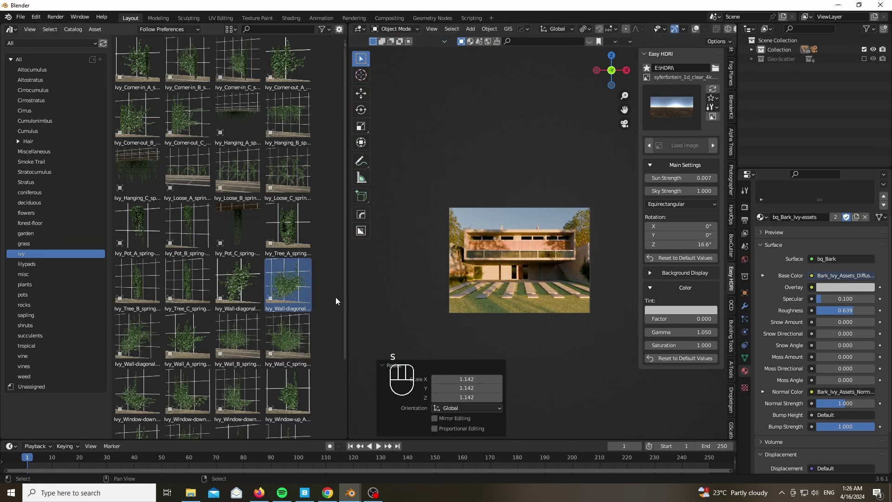
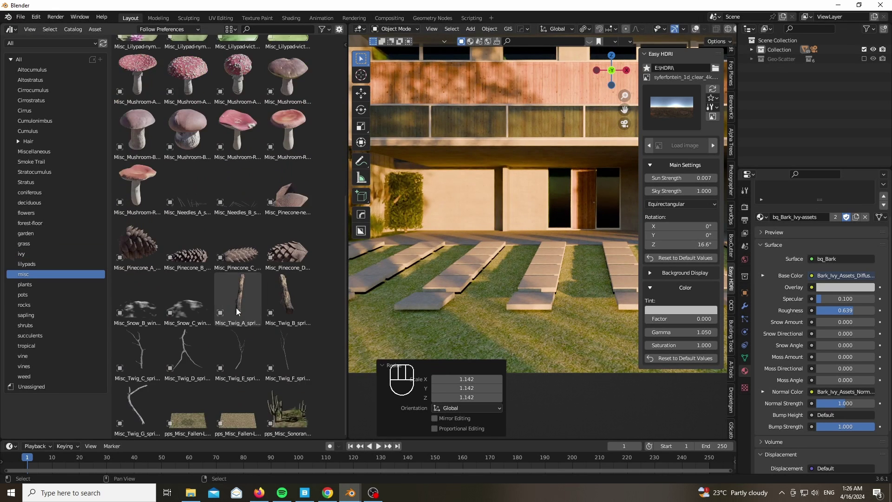
- Drag the Misc_Leaf-acer_B autumn leaf asset into the scene
{"action": "left_click_drag", "start_coordinate": [181, 191], "coordinate": [455, 370]}
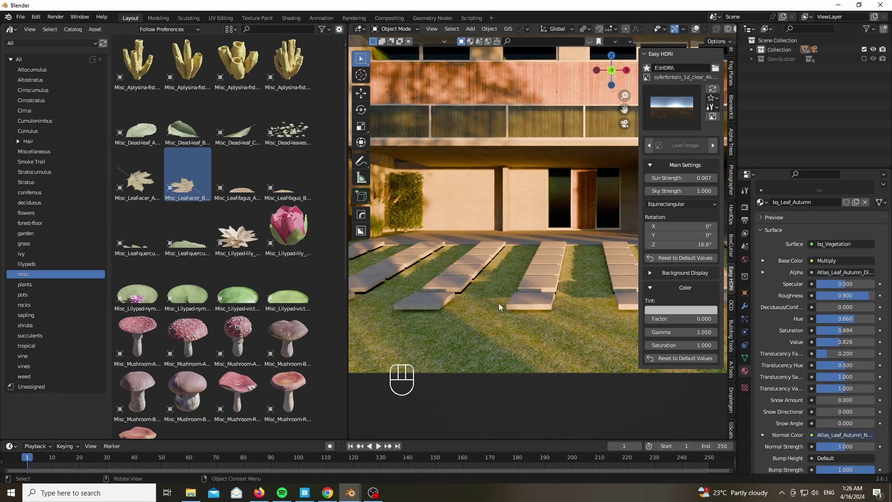
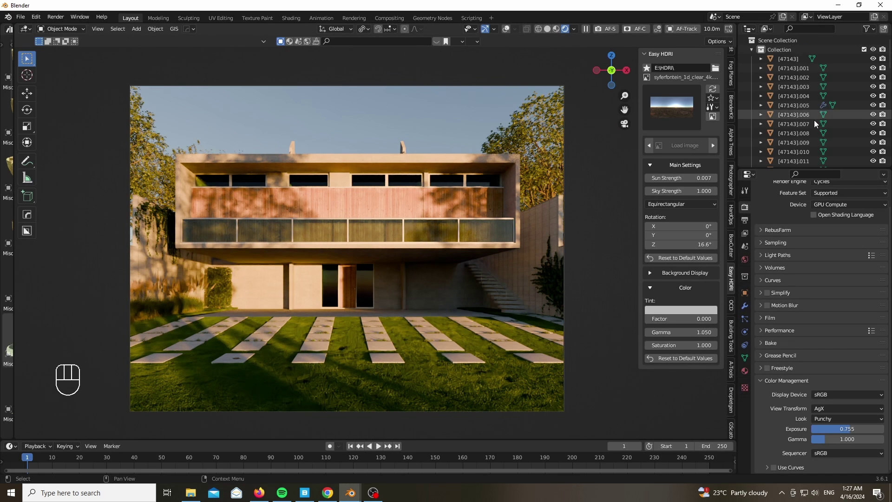
- Select the camera to set Lens Shift Y 0.147, then select a maple tree
{"action": "left_click", "coordinate": [794, 82]}
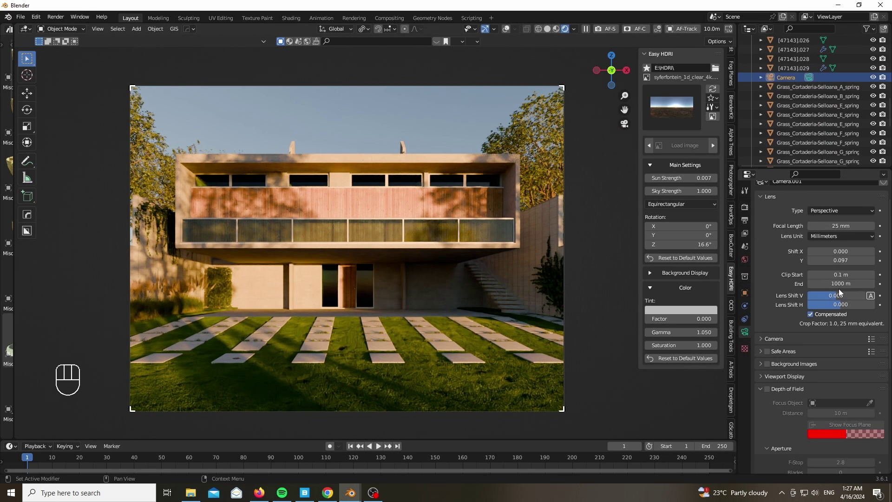
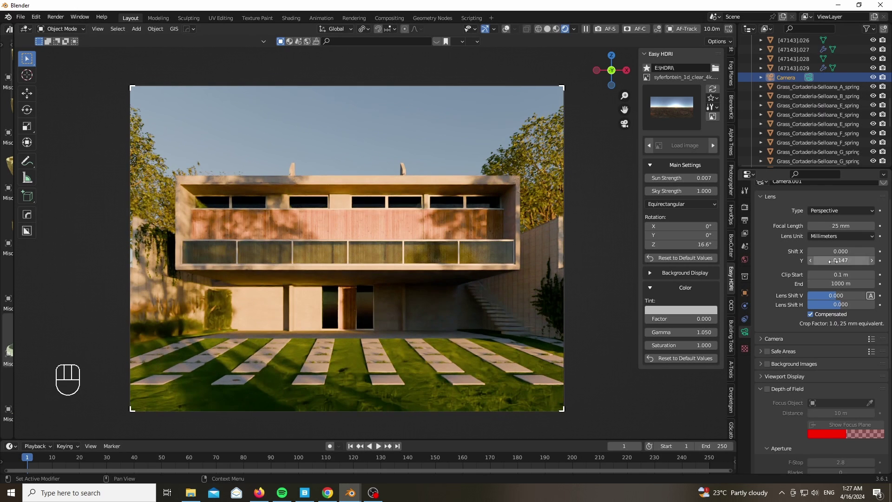
{"action": "left_click", "coordinate": [128, 149]}
{"action": "left_click", "coordinate": [114, 160]}
- Raise two maple trees along Z so they sit higher beside the house
{"action": "key", "text": "g"}
{"action": "key", "text": "z"}
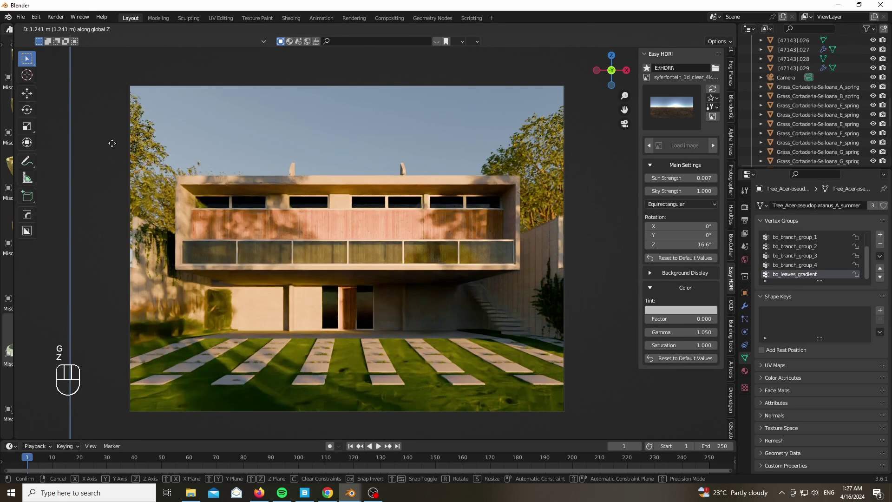
{"action": "left_click", "coordinate": [550, 170]}
{"action": "key", "text": "g"}
{"action": "key", "text": "z"}
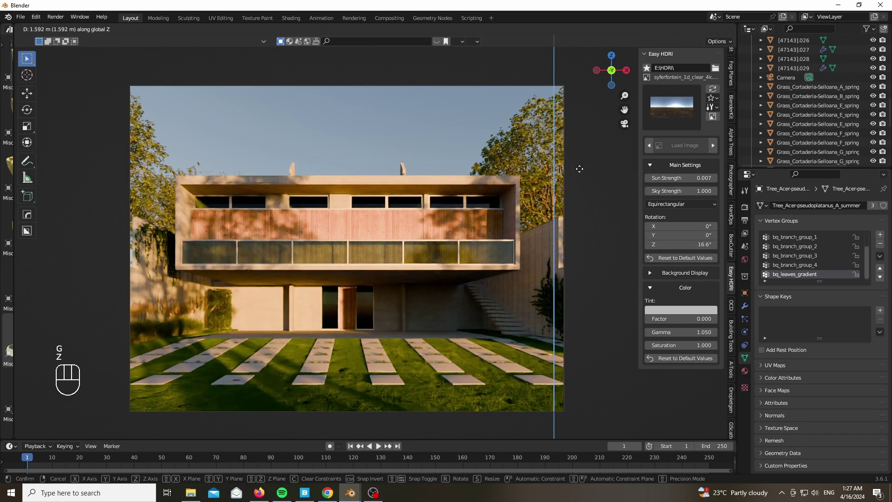
{"action": "left_click", "coordinate": [373, 118]}
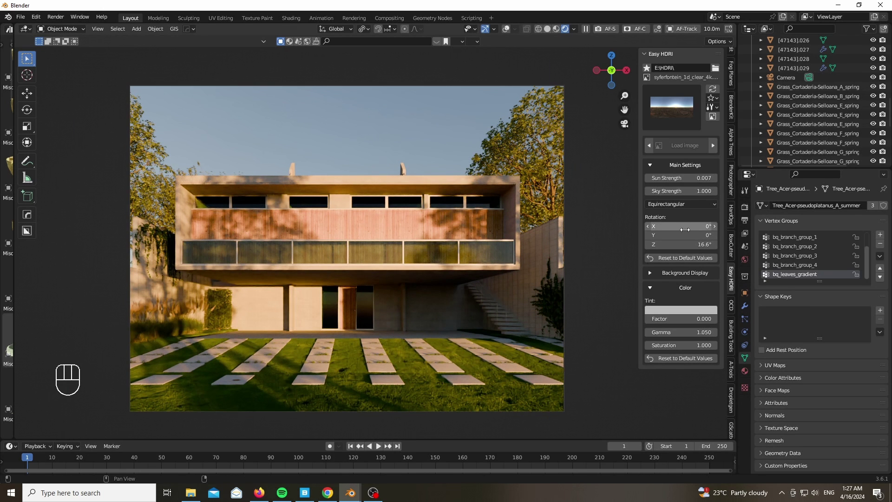
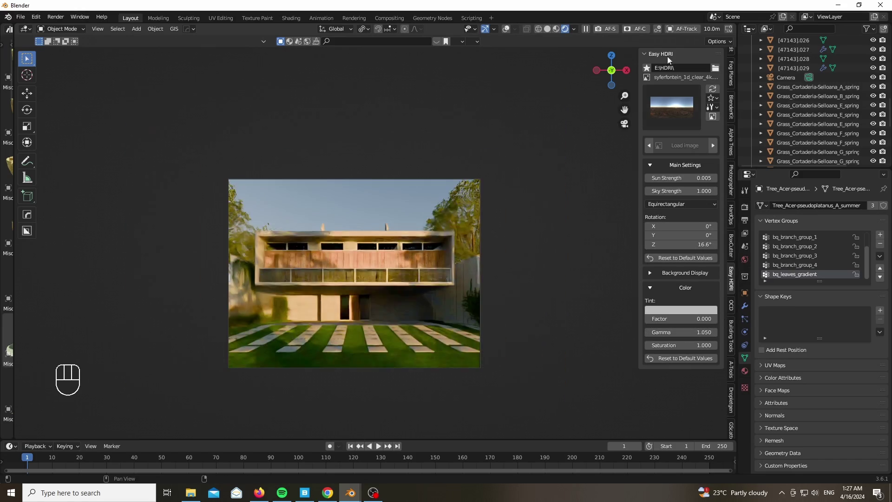
- Pick a pink HDRI tint colour and open Render Properties to set 512 max samples
{"action": "left_click", "coordinate": [620, 78]}
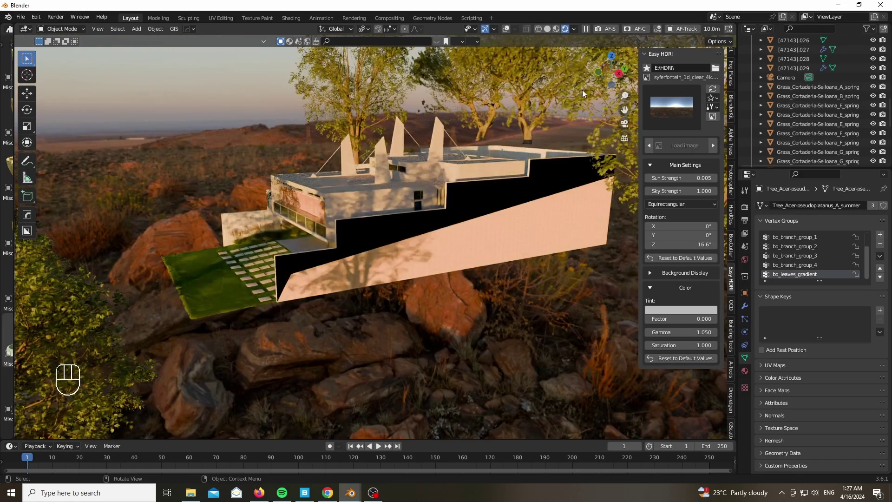
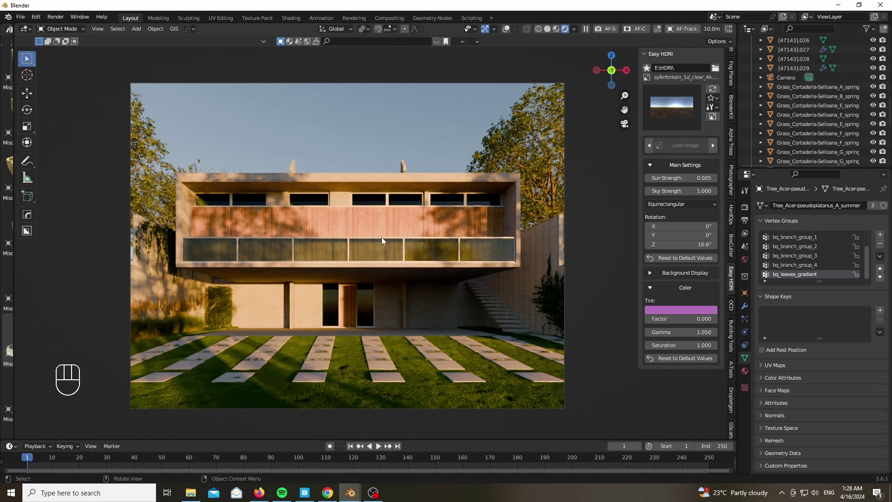
{"action": "left_click", "coordinate": [378, 130]}
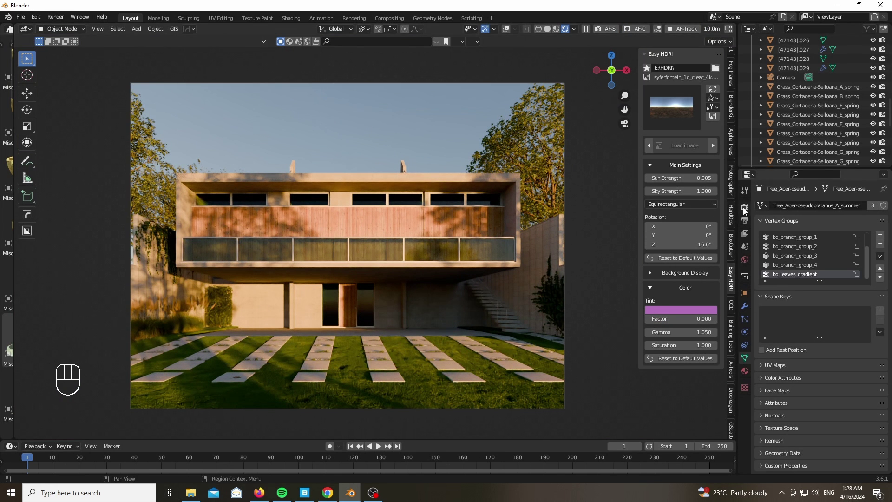
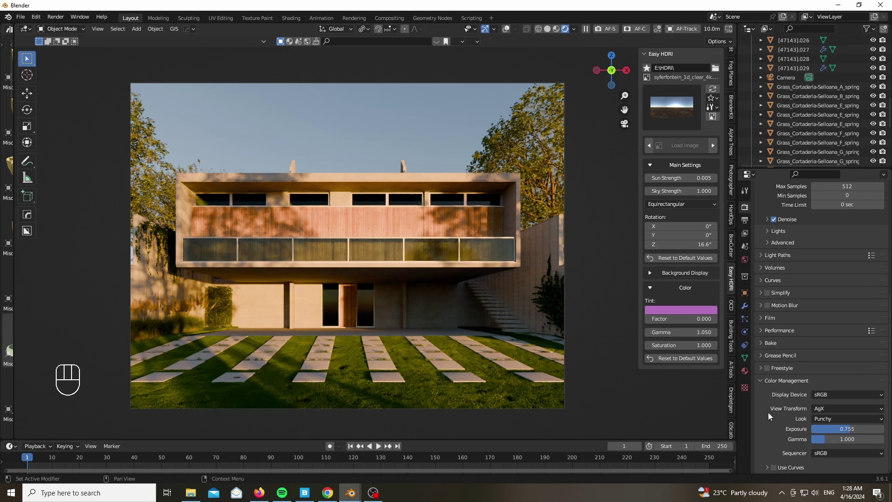
- Set the render output file format to OpenEXR with Float (Full) depth and DWAA codec
{"action": "left_click", "coordinate": [745, 222]}
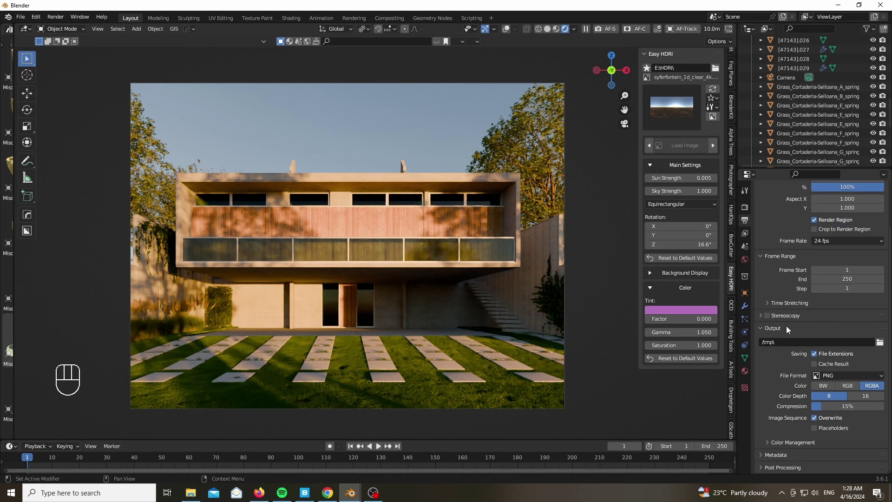
{"action": "left_click_drag", "start_coordinate": [836, 375], "coordinate": [777, 433]}
{"action": "left_click_drag", "start_coordinate": [854, 389], "coordinate": [792, 311]}
{"action": "left_click", "coordinate": [777, 440]}
{"action": "left_click_drag", "start_coordinate": [857, 438], "coordinate": [822, 428]}
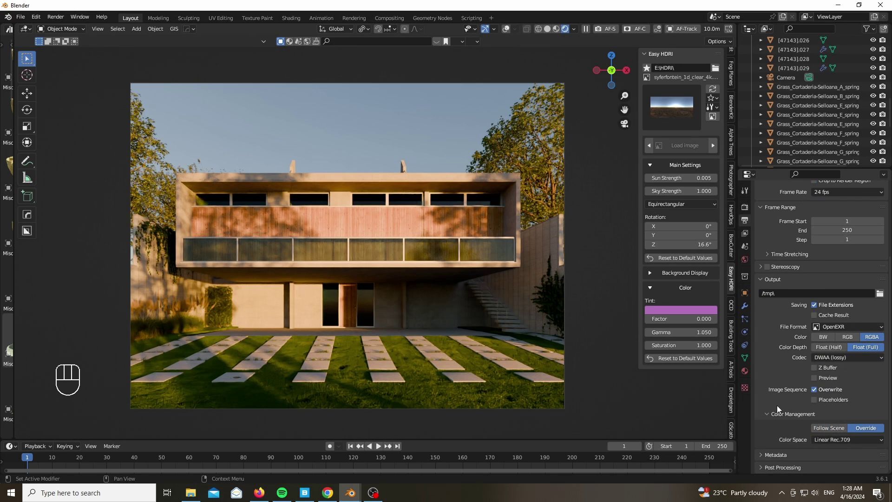
- Override colour management so output uses the AgX Log colour space, then return to sampling settings
{"action": "left_click_drag", "start_coordinate": [837, 443], "coordinate": [760, 372]}
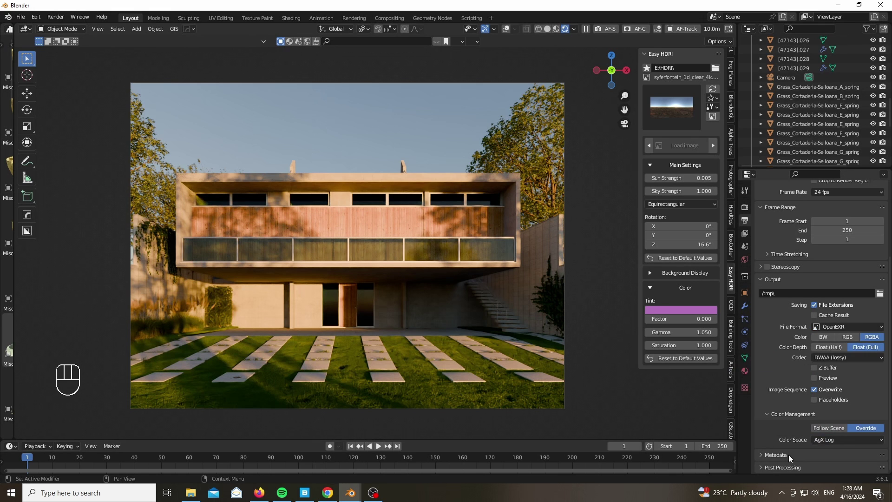
{"action": "left_click", "coordinate": [770, 417]}
{"action": "left_click", "coordinate": [750, 209]}
{"action": "left_click_drag", "start_coordinate": [58, 21], "coordinate": [72, 59]}
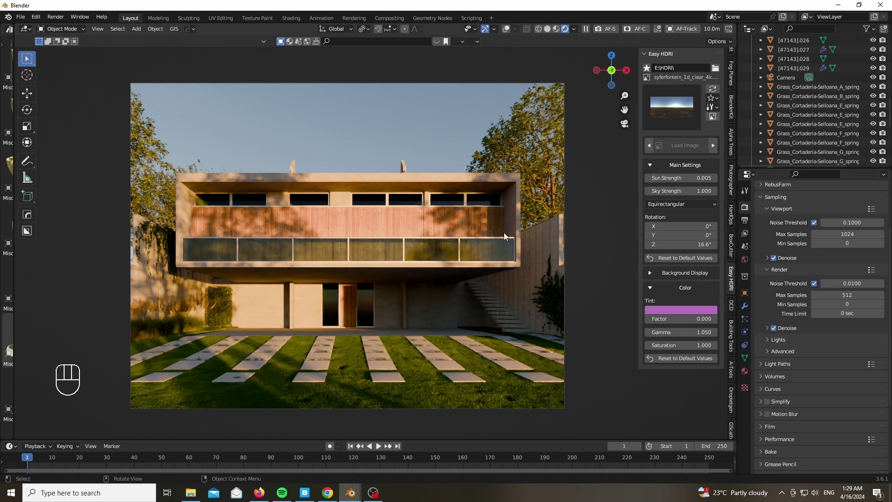